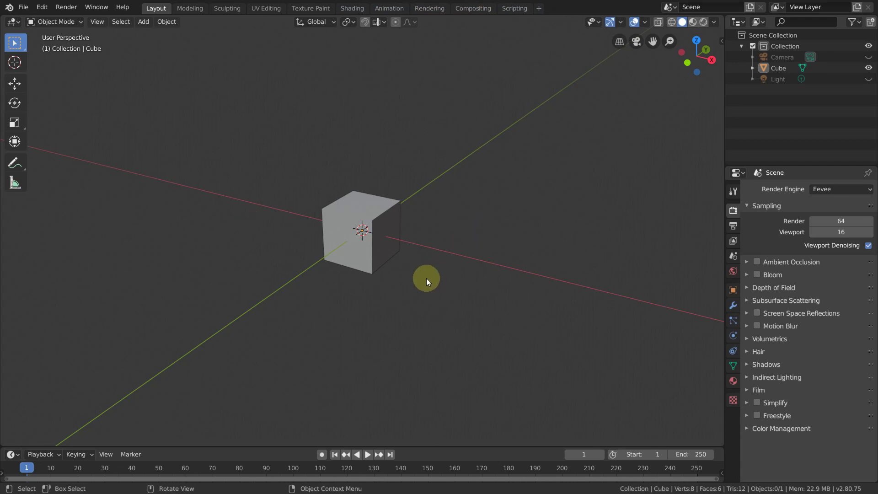
Delete two opposite faces of the default cube, leaving an open four-sided box
middle_click(429, 280)
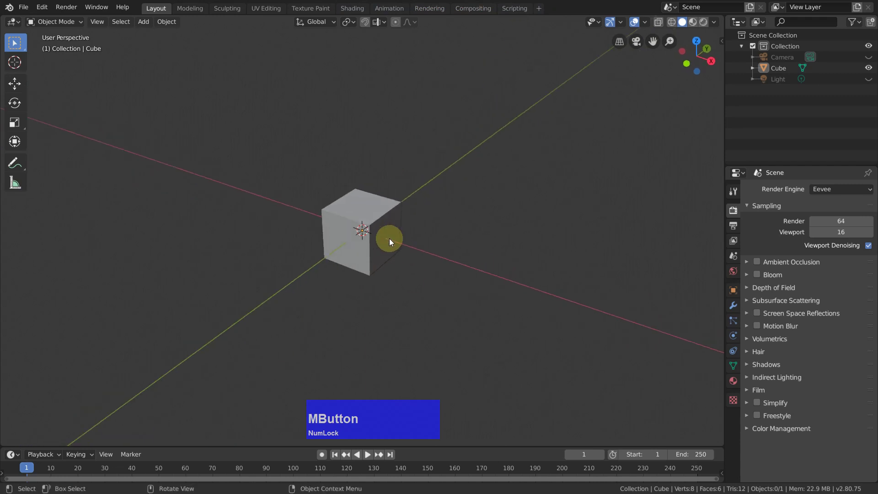
key(Tab)
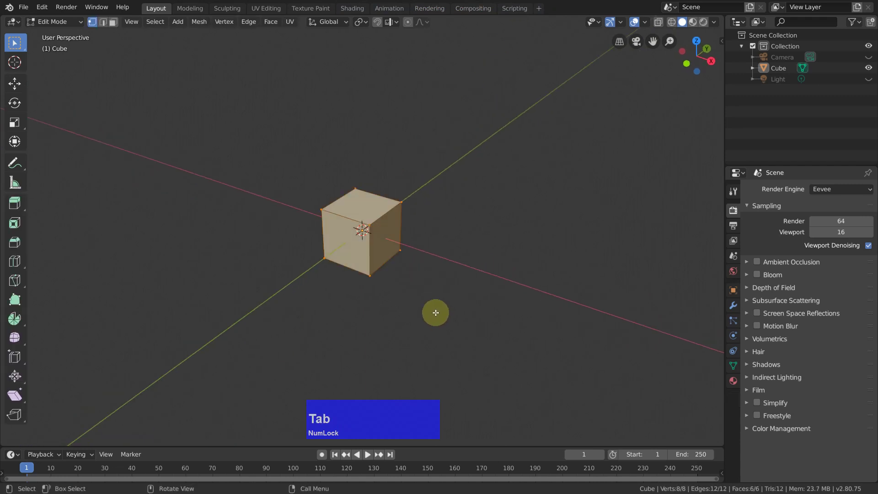
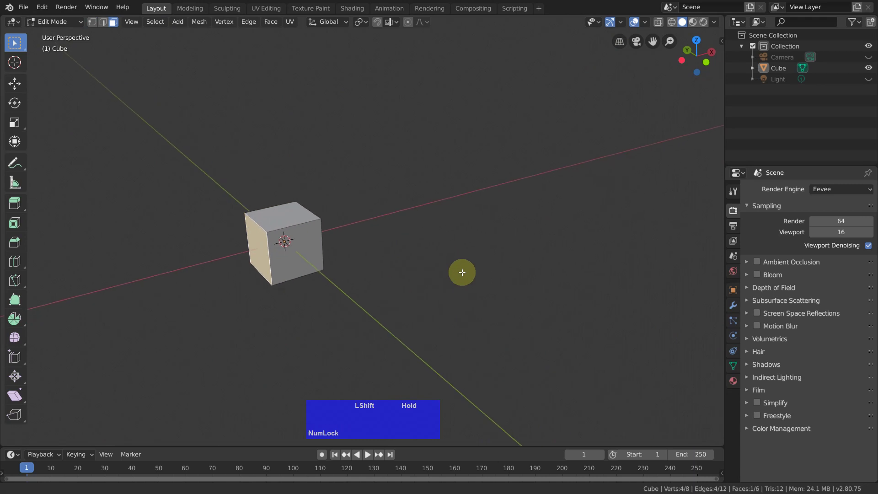
middle_click(497, 267)
click(367, 243)
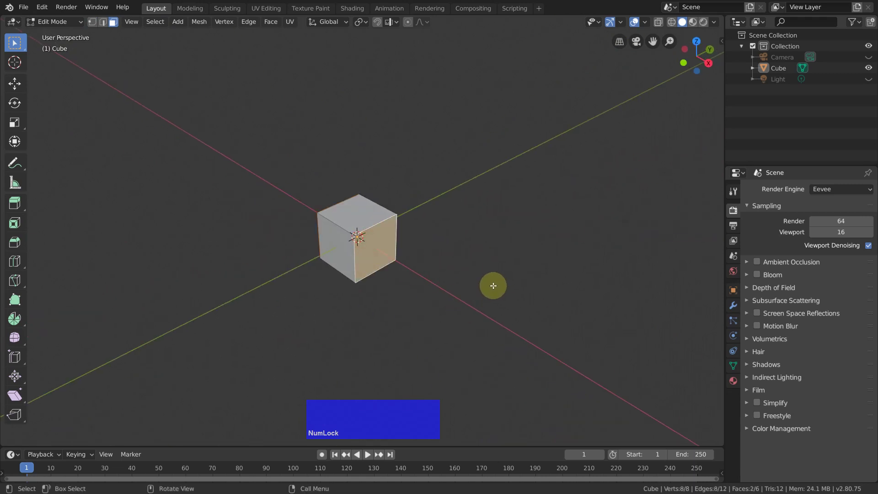
key(x)
click(485, 314)
middle_click(451, 277)
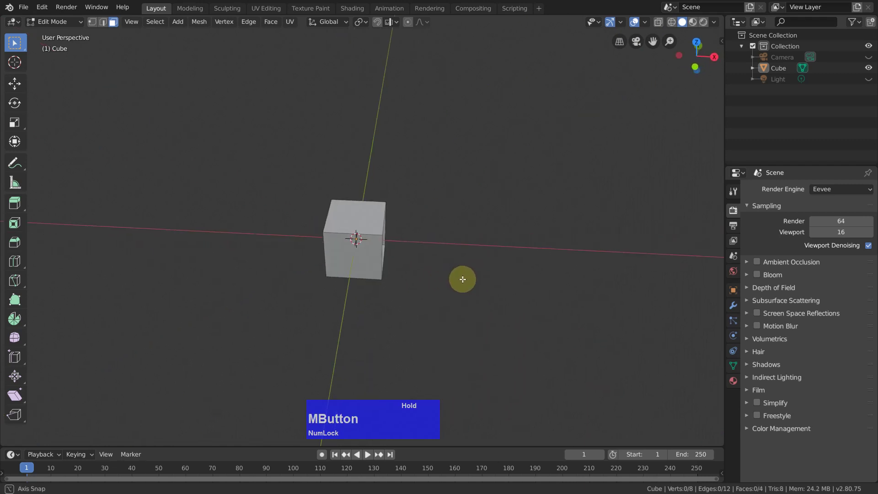
Scale all of the box's geometry to 0.4 along the X axis
key(a)
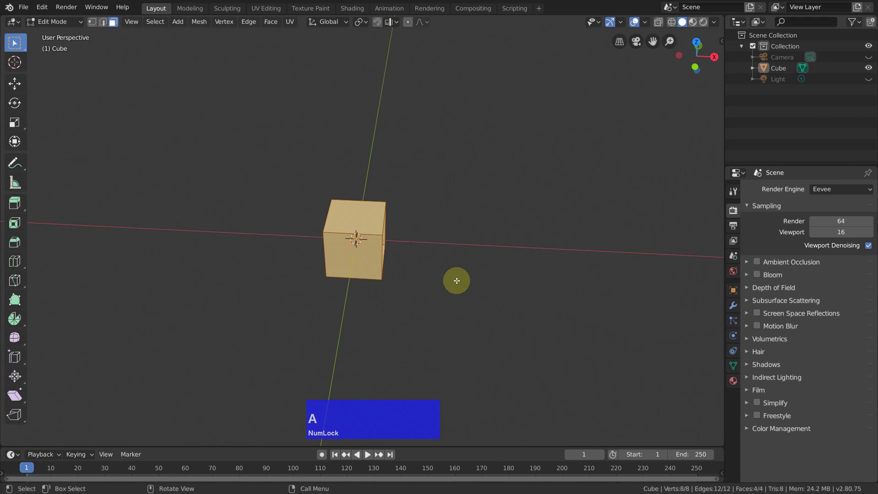
text(as)
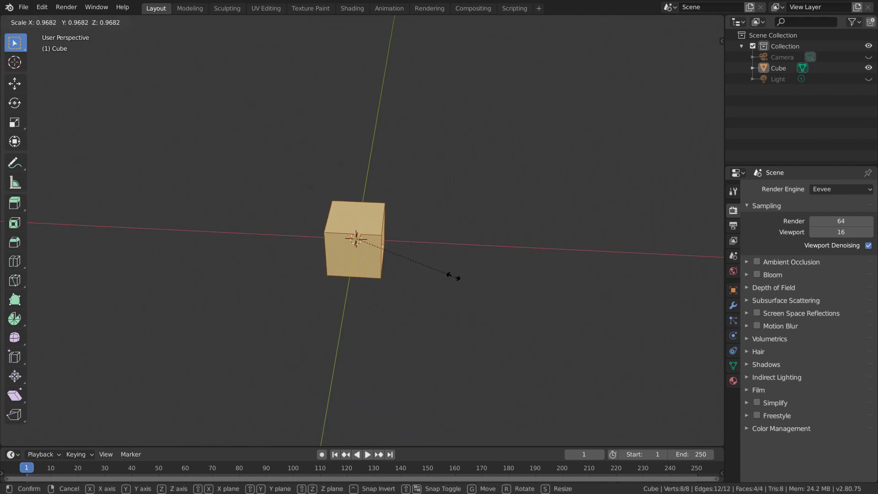
key(x)
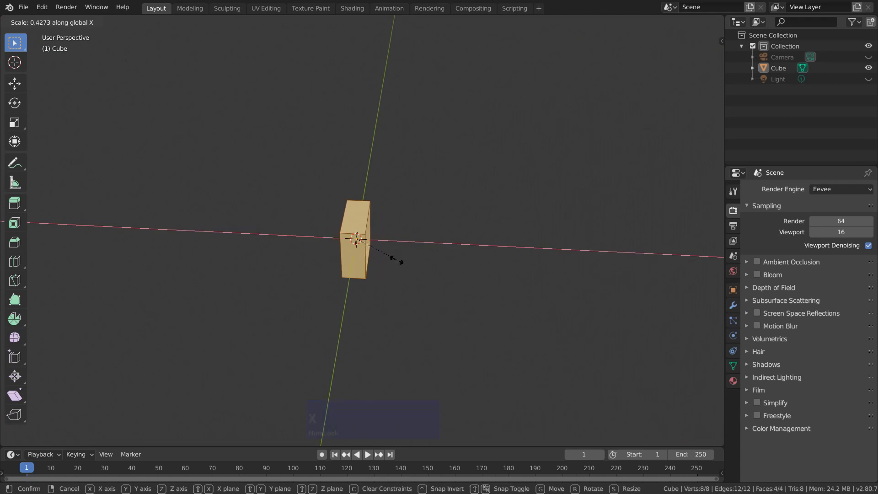
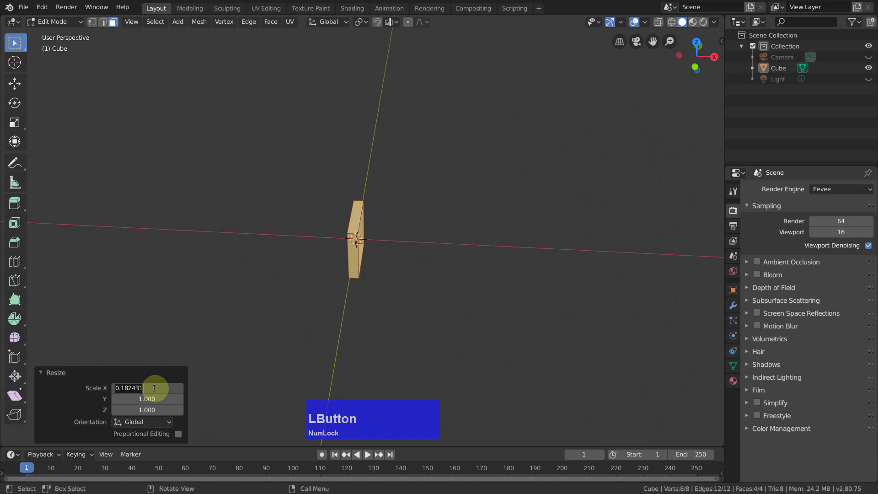
key(.)
text(.4)
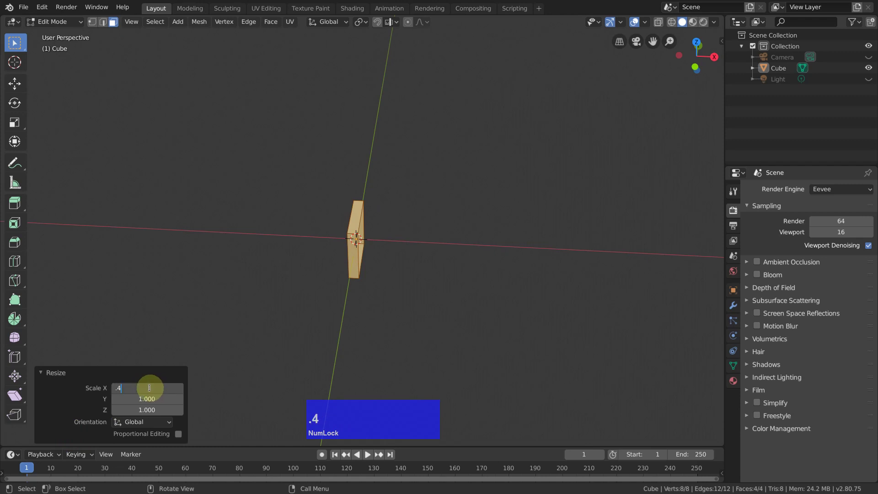
key(Return)
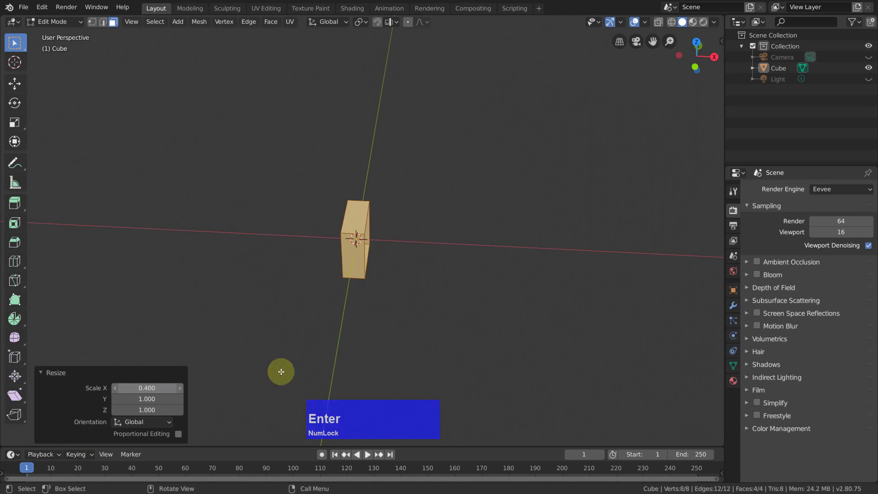
middle_click(509, 303)
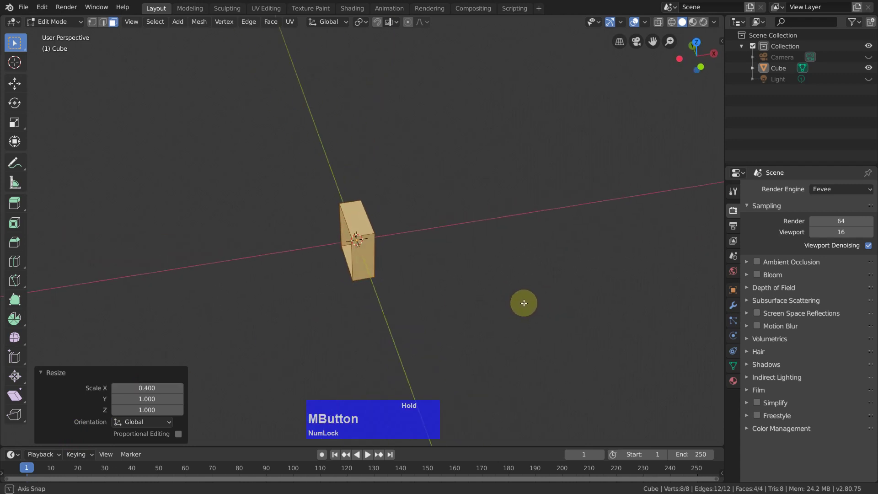
Add an Array modifier with Merge on and Count 49, then apply it to the box
key(Tab)
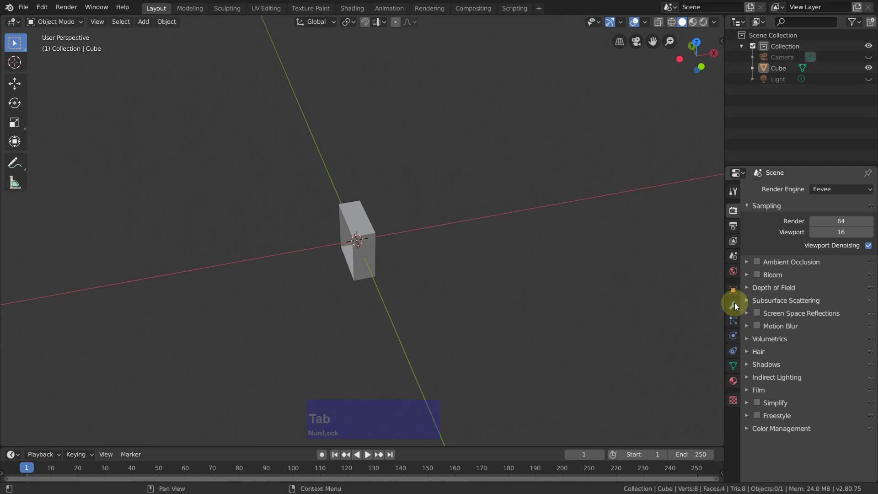
click(736, 308)
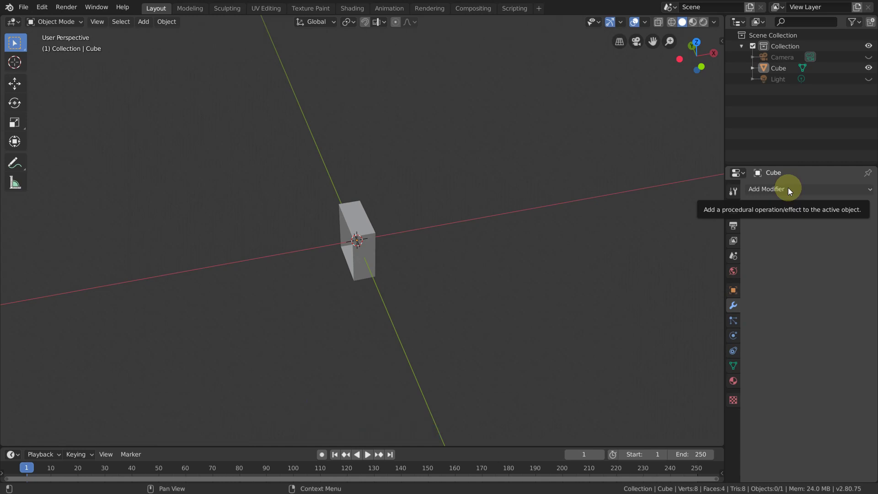
click(791, 191)
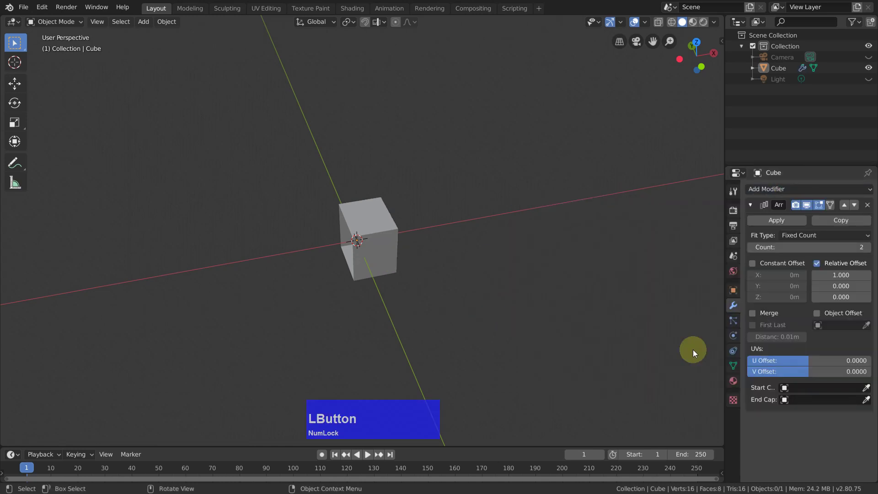
click(755, 315)
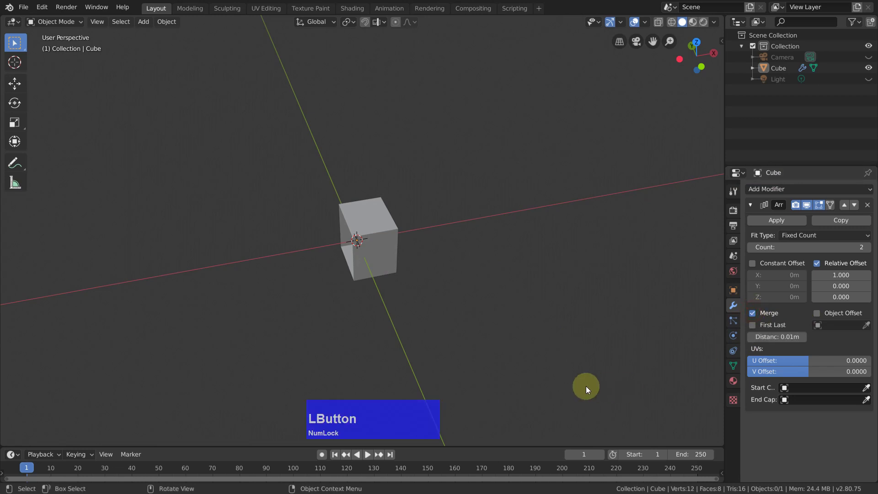
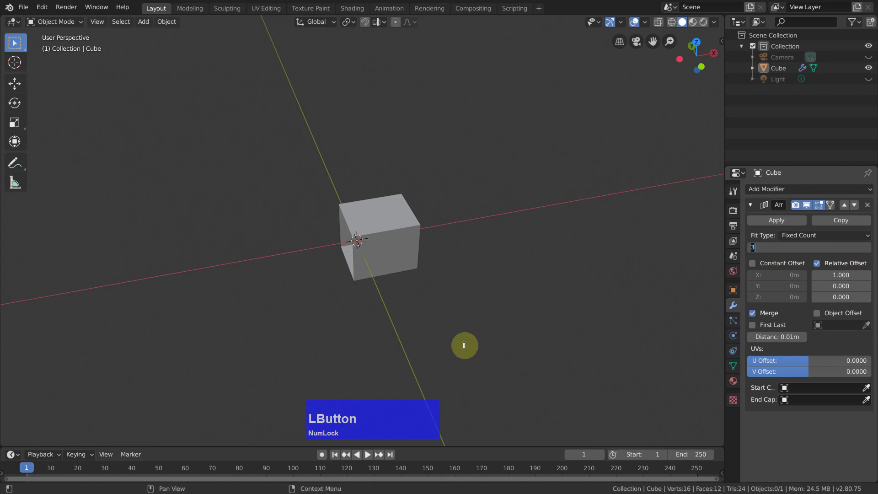
text(49)
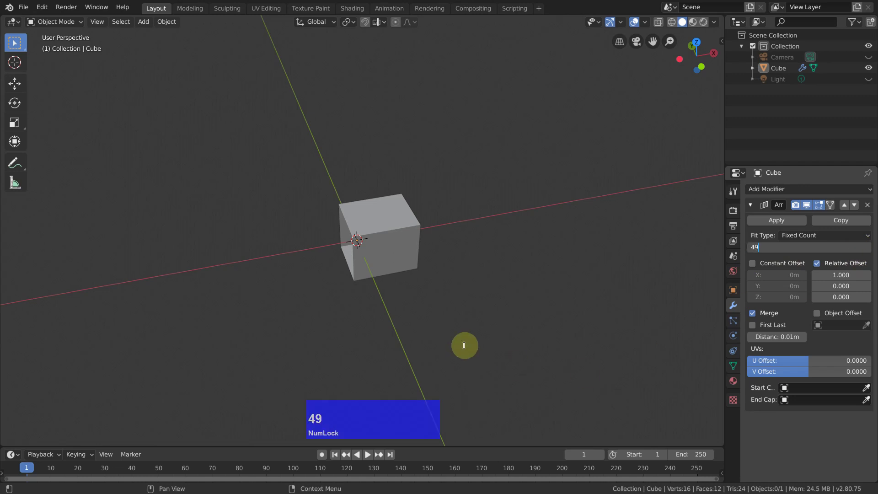
key(Return)
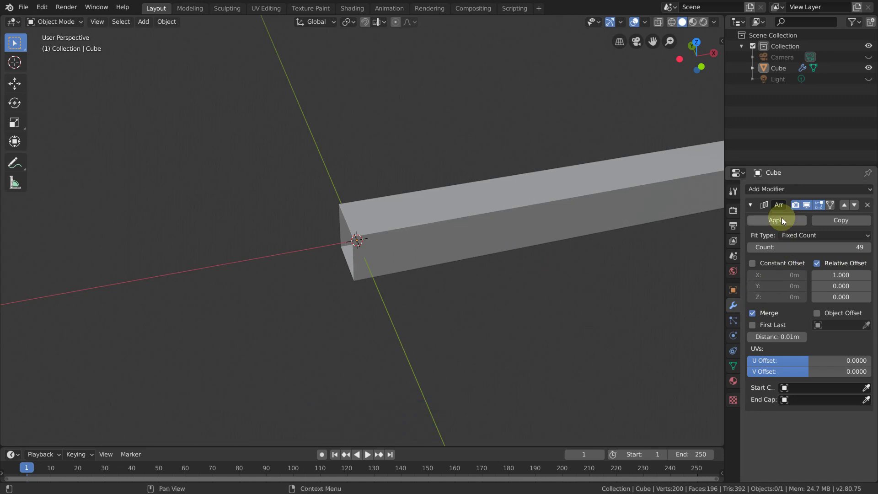
click(780, 222)
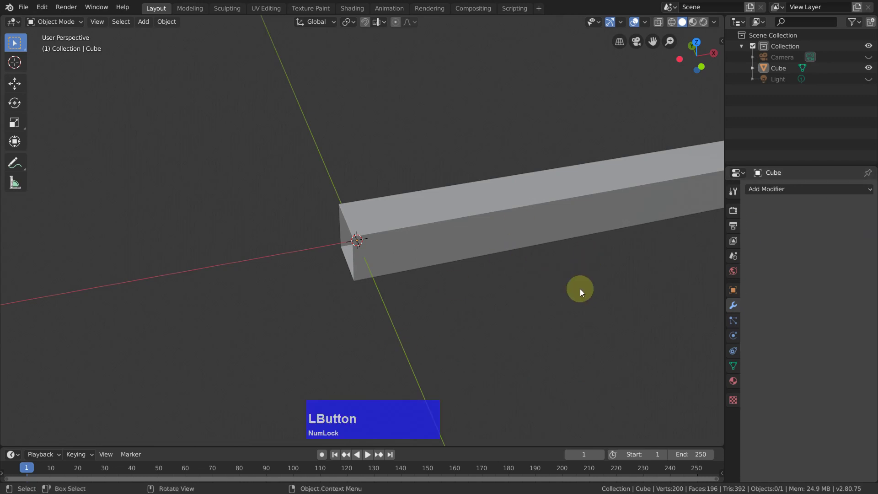
Inspect the 49-segment bar in Edit Mode and return to Object Mode
key(Tab)
middle_click(552, 287)
scroll(down, 3)
middle_click(341, 288)
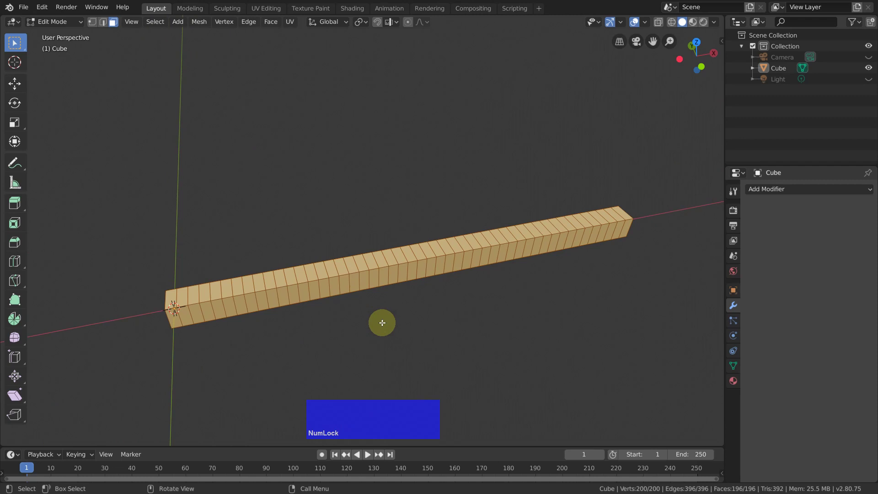
key(Tab)
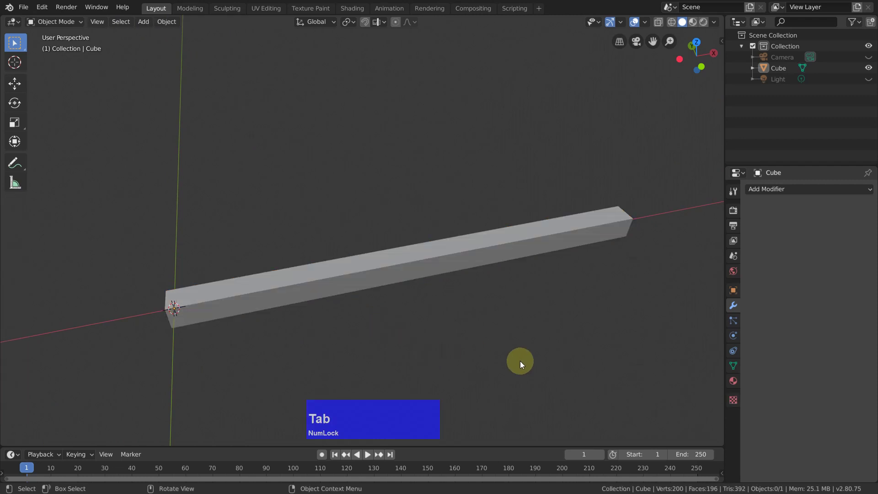
Show the list of modifiers available for the long bar
click(779, 193)
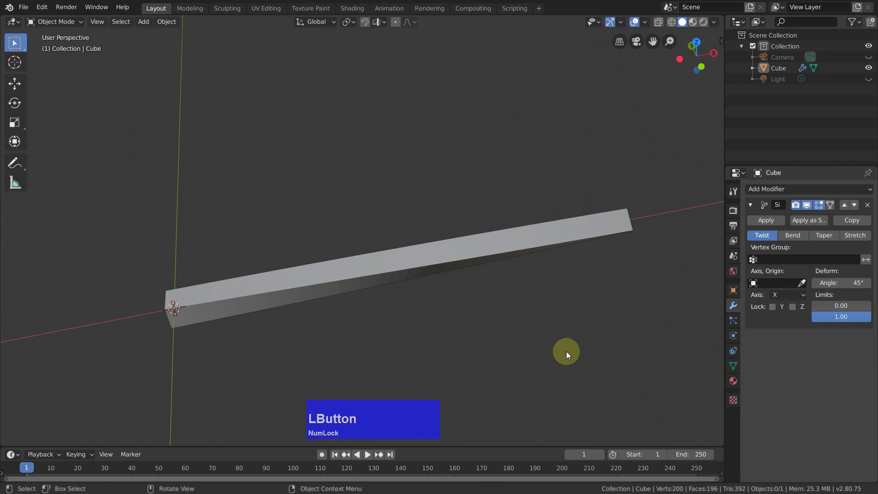
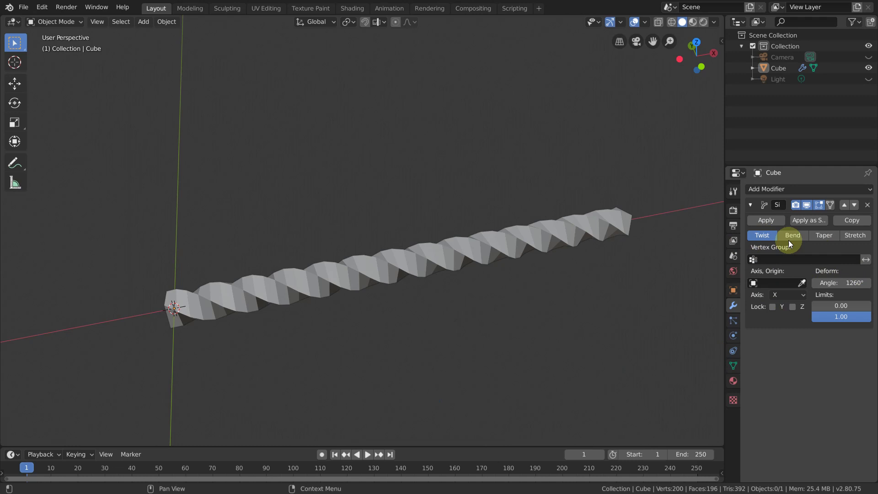
Apply the twist, then add a Simple Deform Bend of 360° around Z and apply it into a closed ring
click(772, 224)
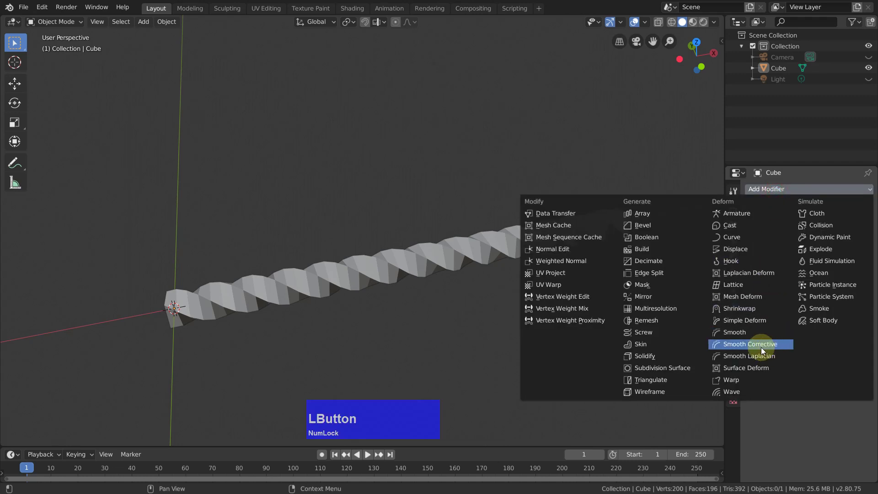
click(763, 319)
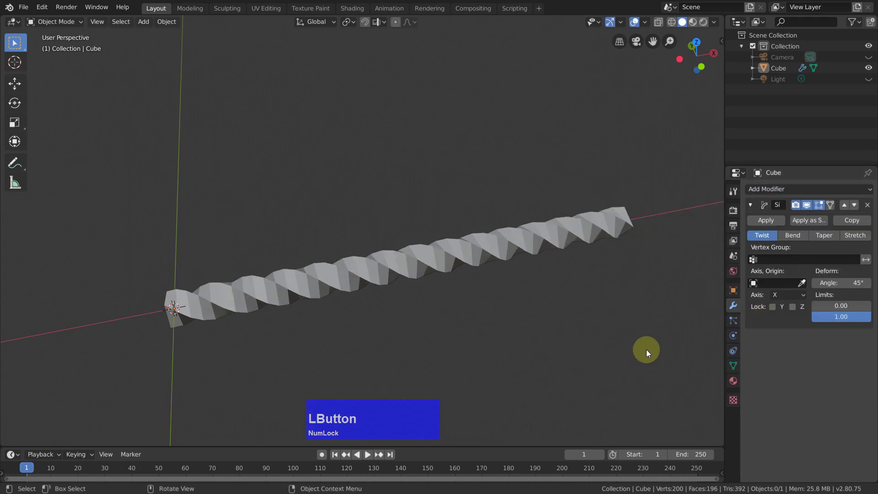
click(806, 295)
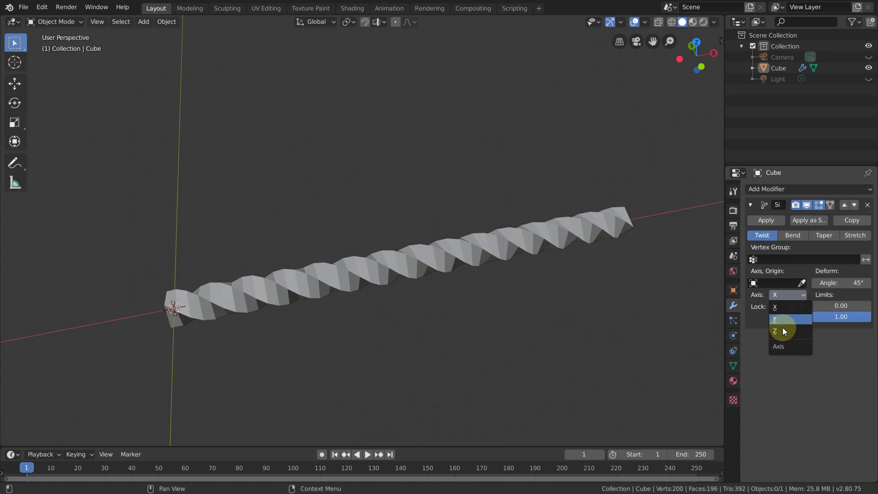
click(786, 332)
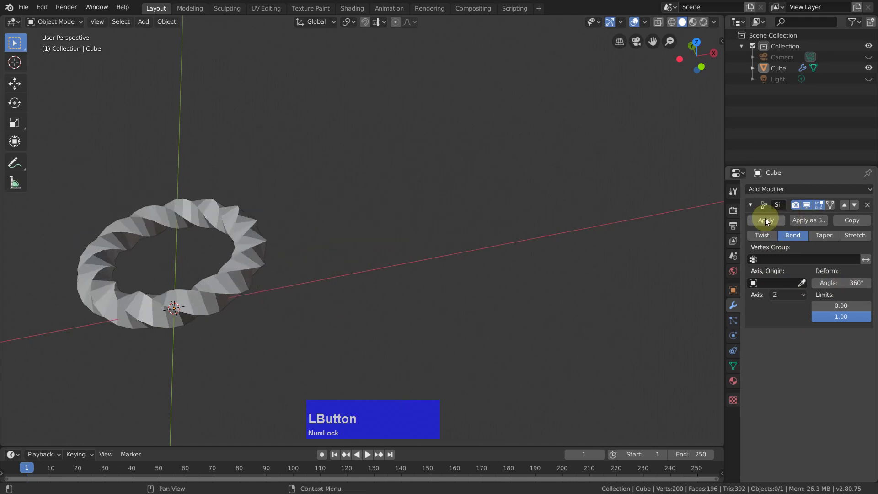
middle_click(332, 294)
Merge the ring's overlapping vertices by distance, removing 4 duplicates
key(Tab)
middle_click(415, 274)
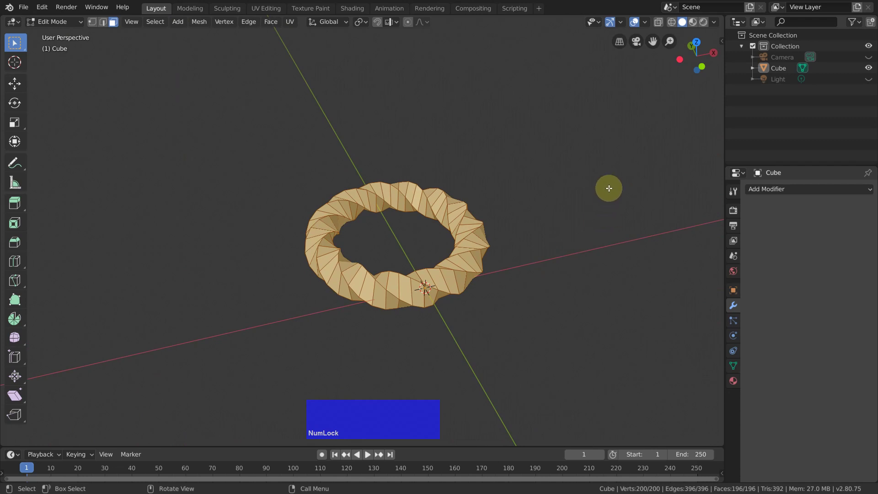
key(q)
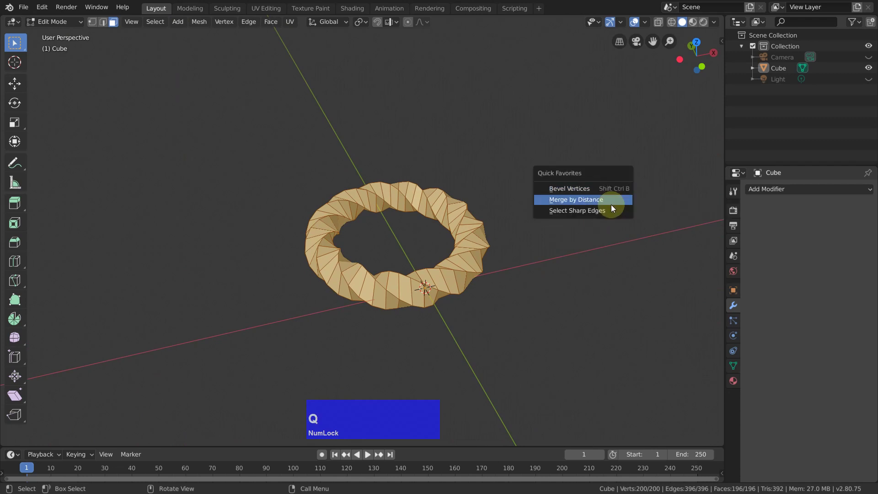
click(614, 207)
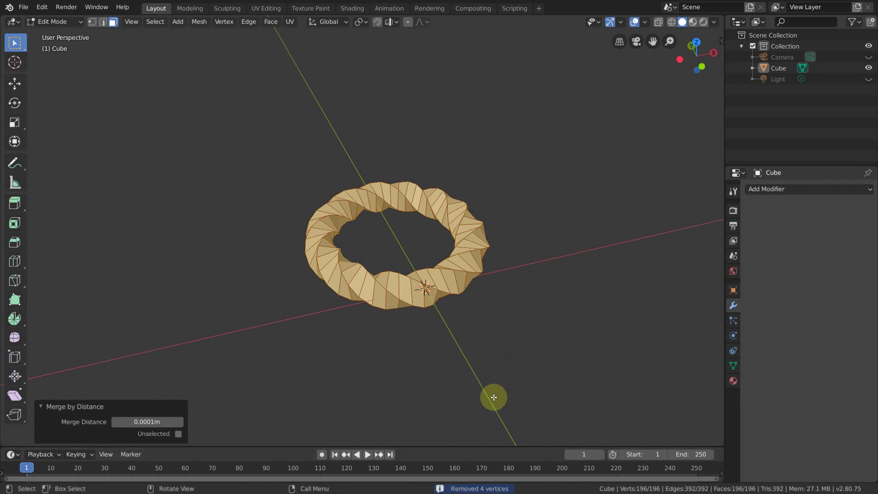
key(shift+Num_Lock)
key(shift+s)
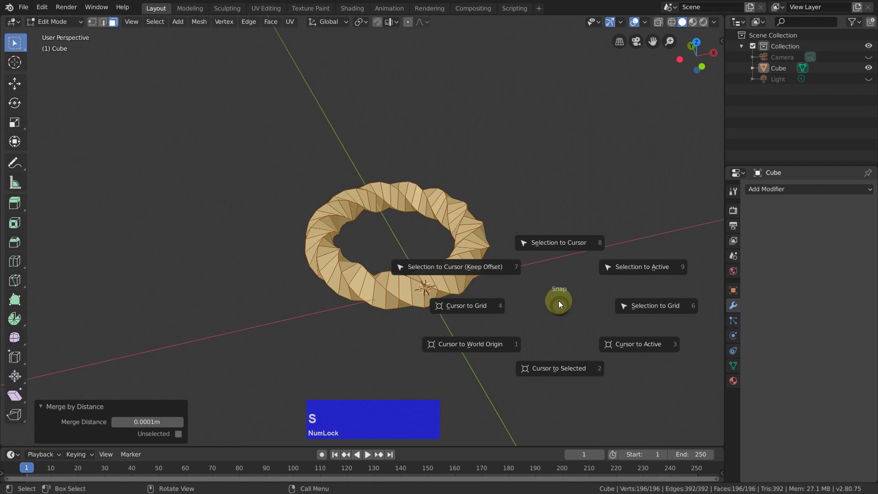
Snap the ring to the 3D cursor with offset kept, centring it on the world origin
click(550, 287)
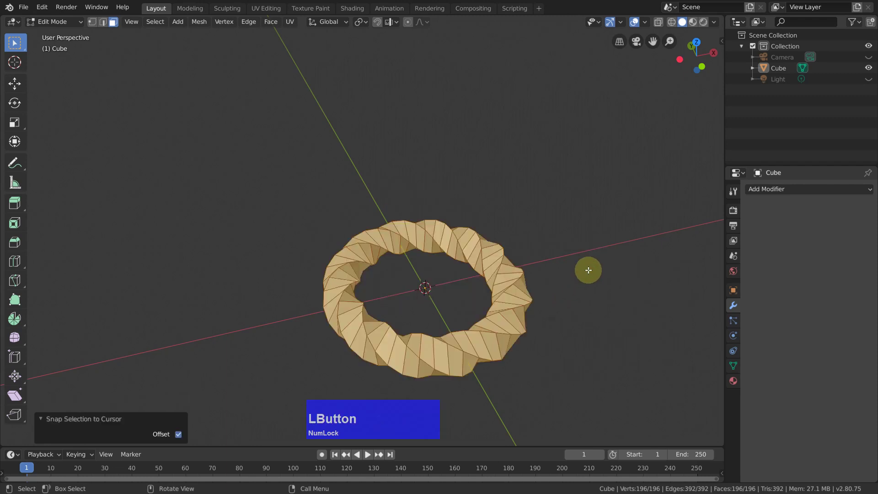
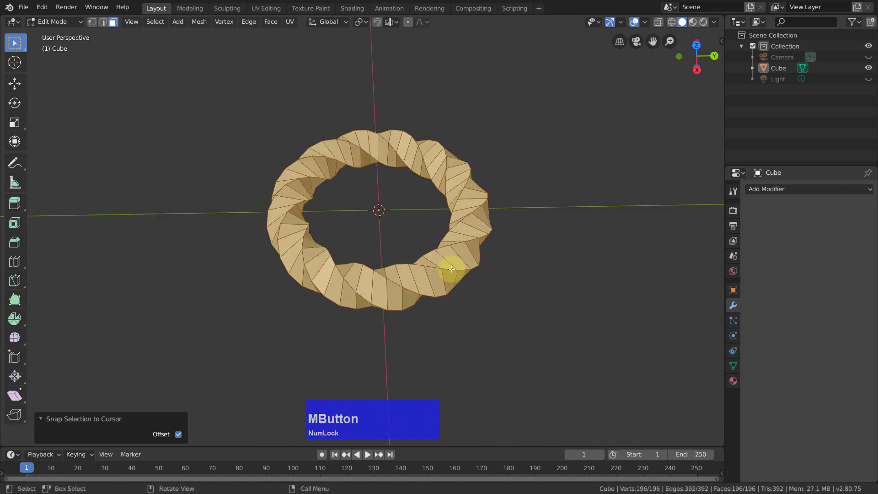
scroll(up, 3)
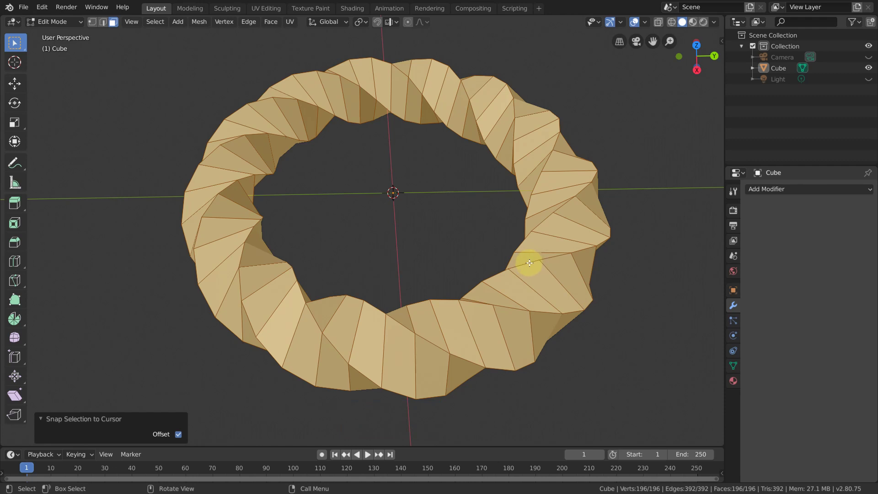
Loop-select the knot edge path and delete the rest, leaving 98 vertices and no faces
key(1)
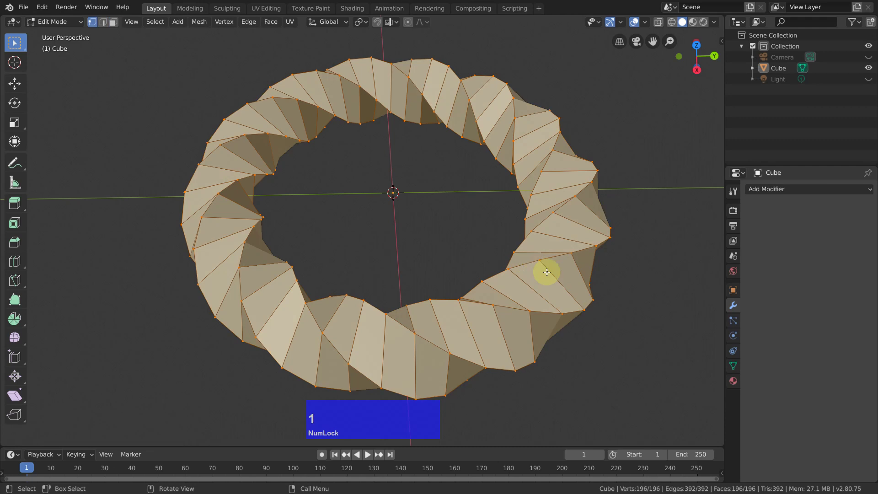
key(alt+Num_Lock)
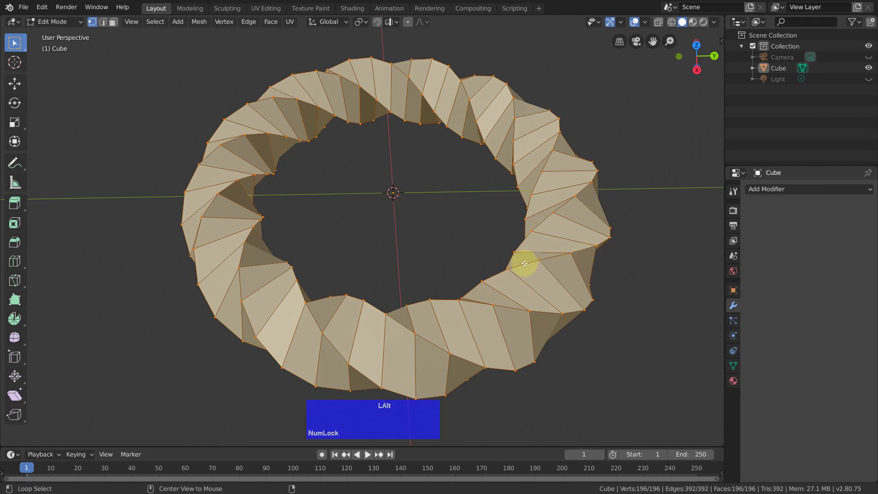
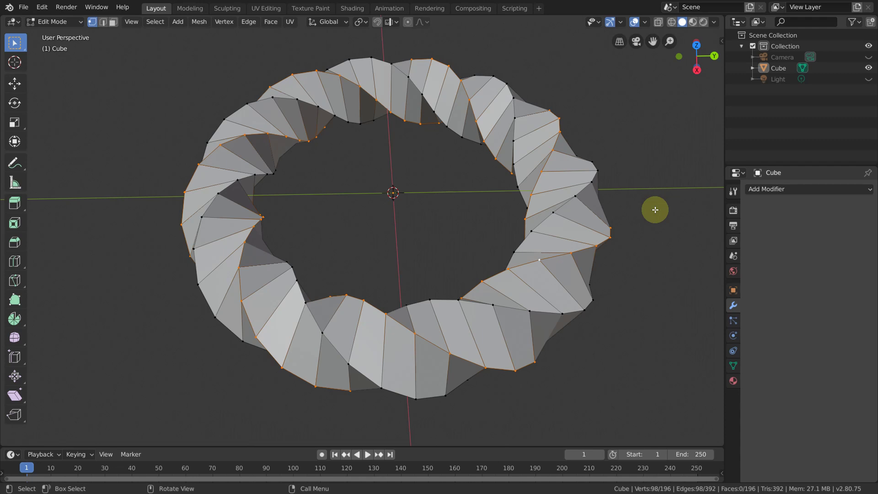
right_click(659, 215)
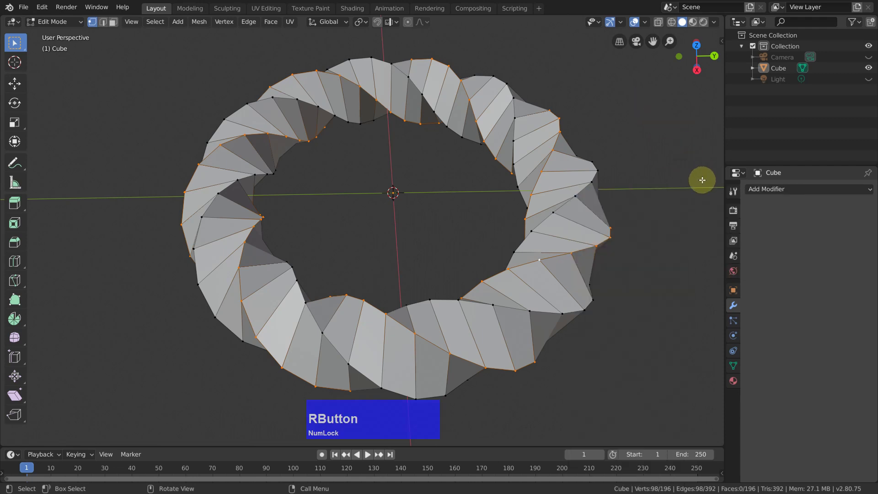
key(x)
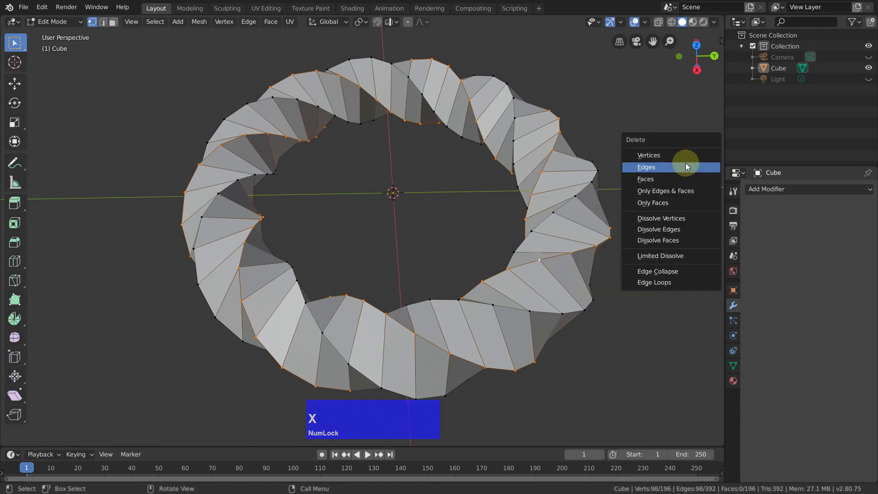
click(684, 156)
middle_click(548, 206)
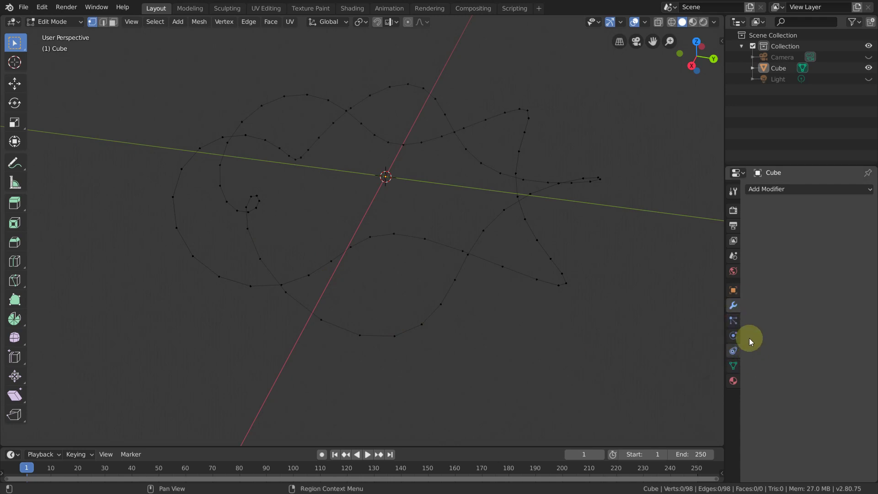
Convert the knot path object to a mesh and then to a curve via Object > Convert to
key(Tab)
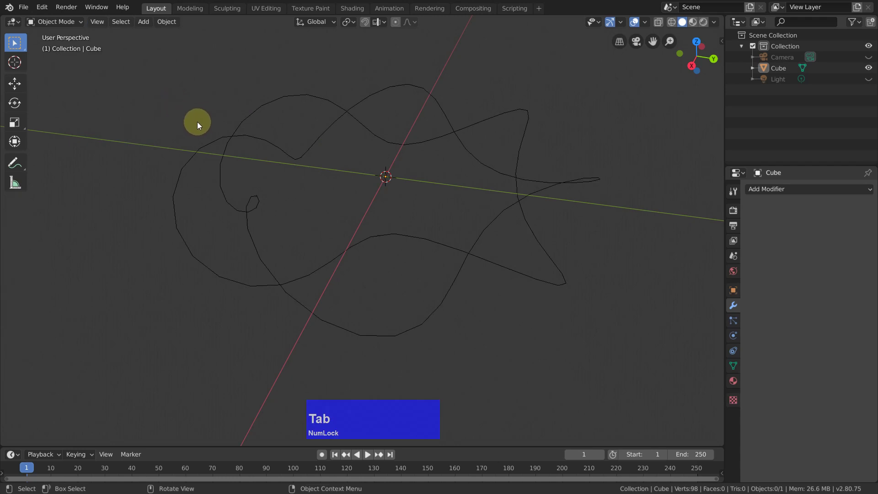
key(a)
click(177, 22)
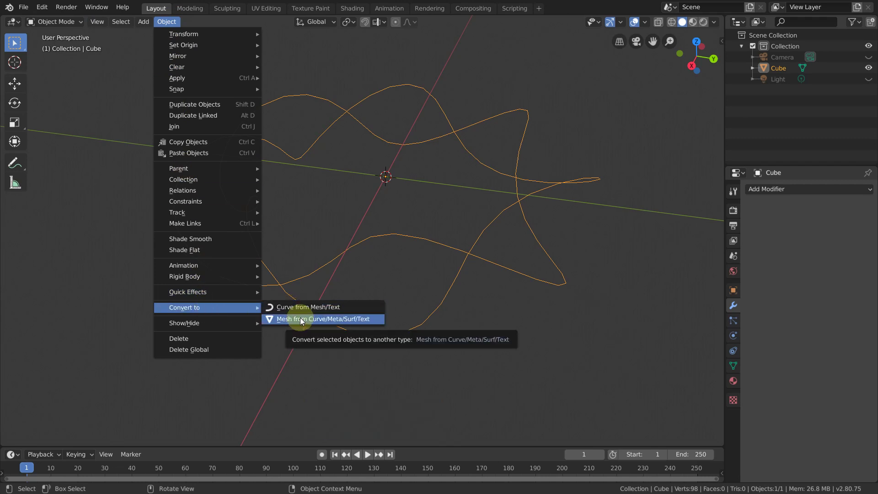
click(303, 321)
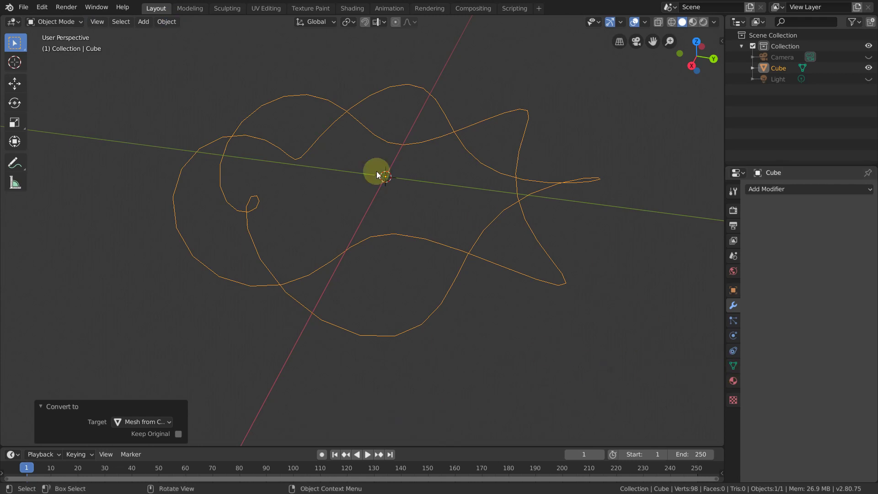
click(166, 23)
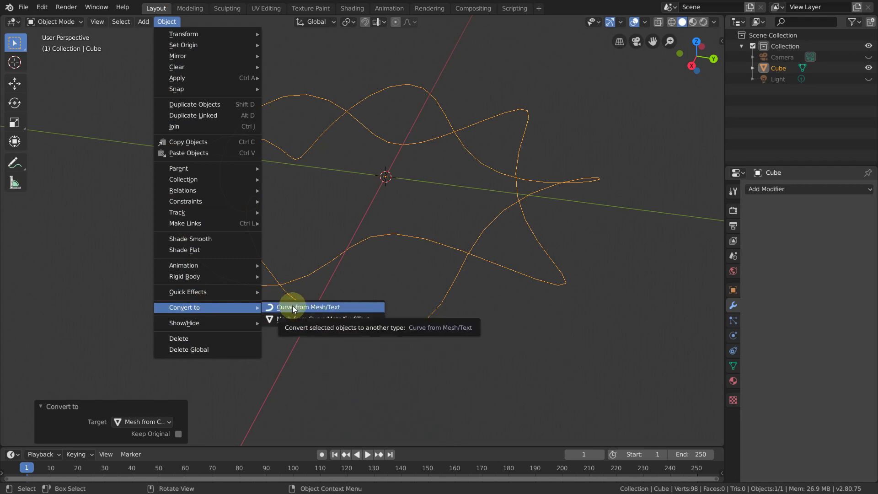
click(295, 308)
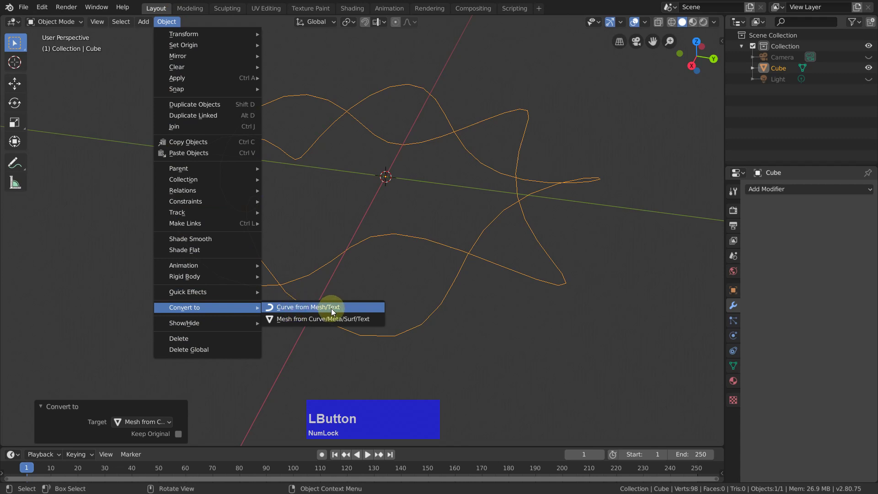
click(332, 311)
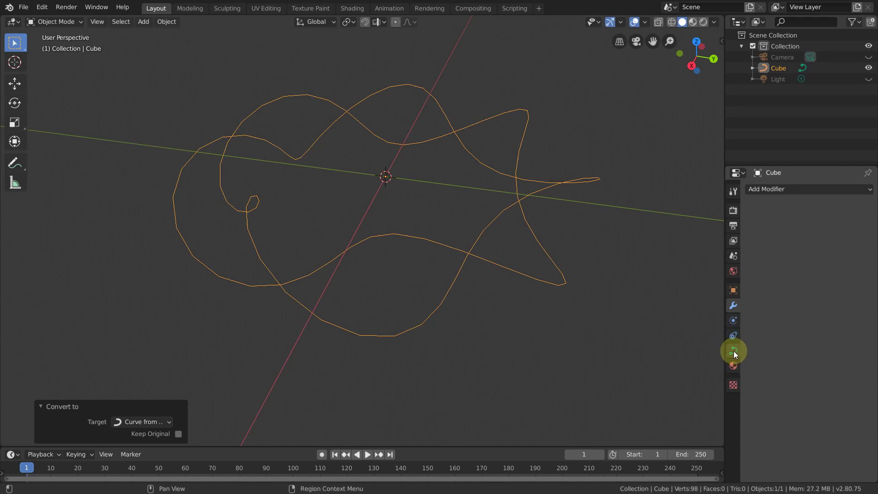
In the curve's Geometry settings, set bevel depth 1.34 m and bevel resolution 2
click(737, 353)
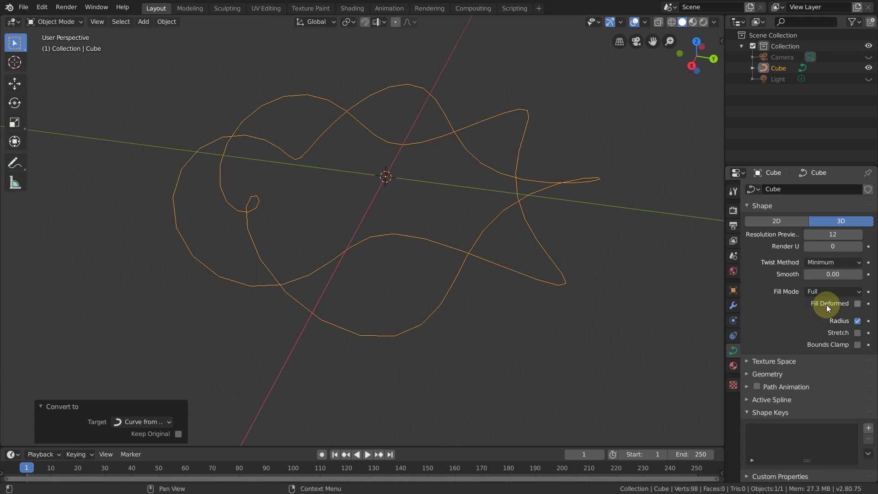
scroll(down, 3)
click(750, 376)
scroll(down, 3)
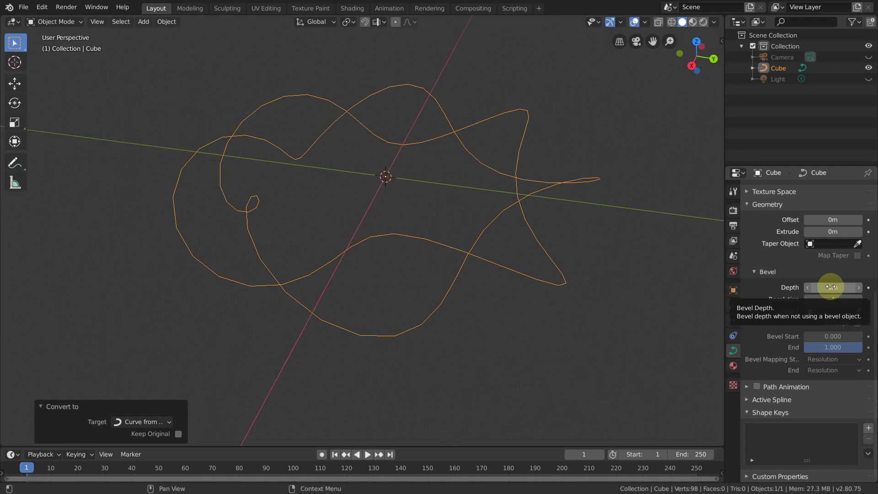
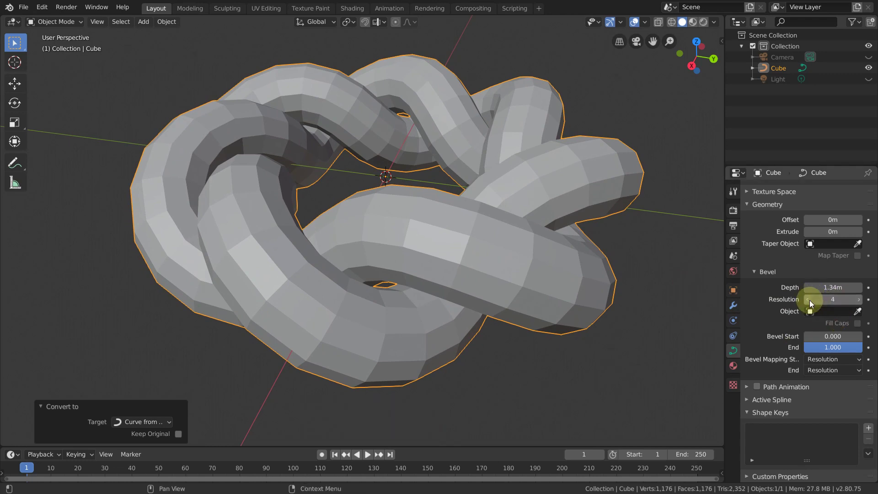
click(812, 305)
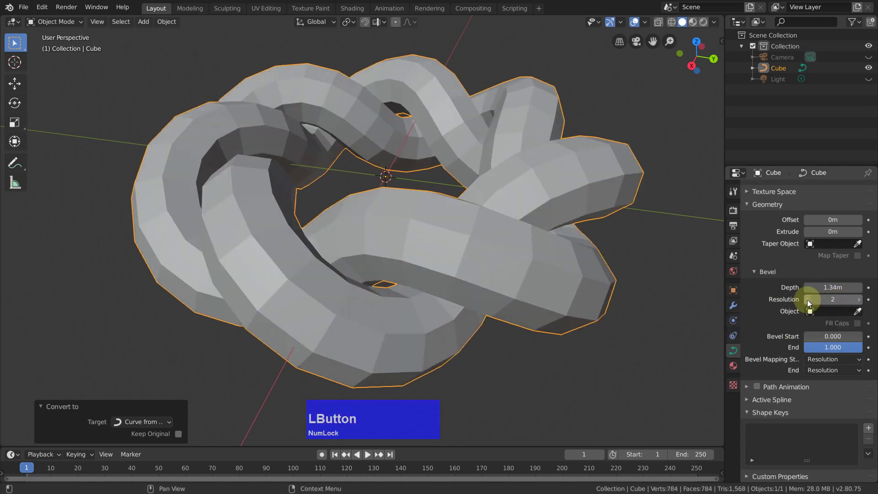
Orbit the viewport to inspect the thick tube knot from several angles
middle_click(625, 275)
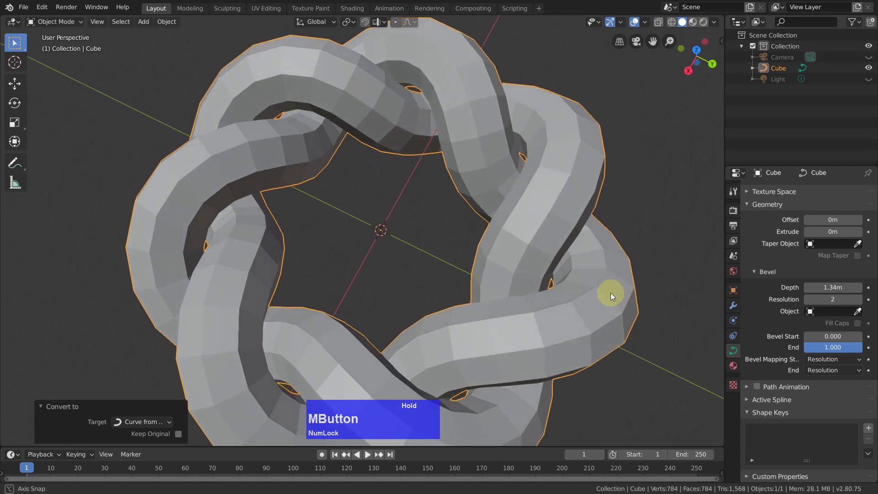
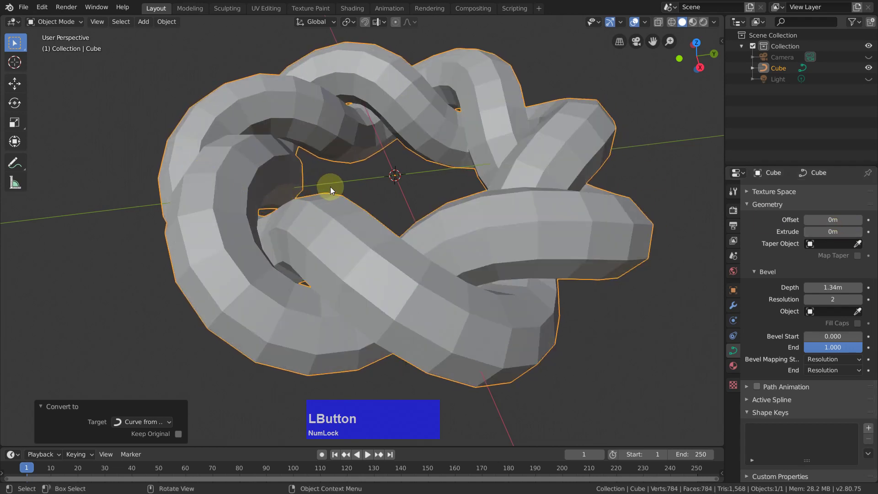
middle_click(367, 194)
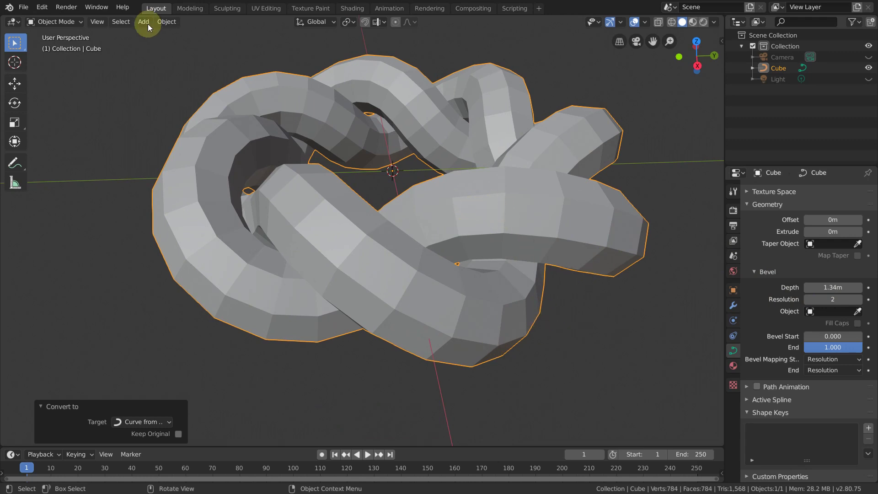
Convert the tube curve into a 784-vertex mesh via the Object menu
click(166, 24)
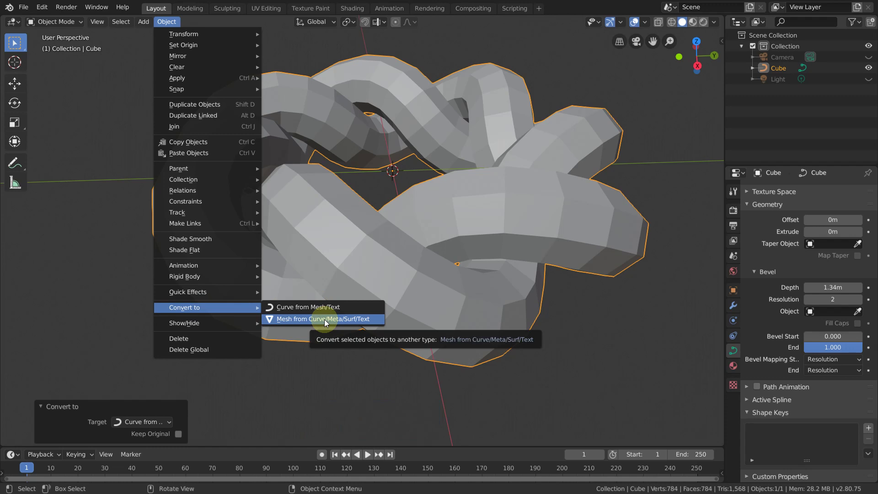
click(328, 322)
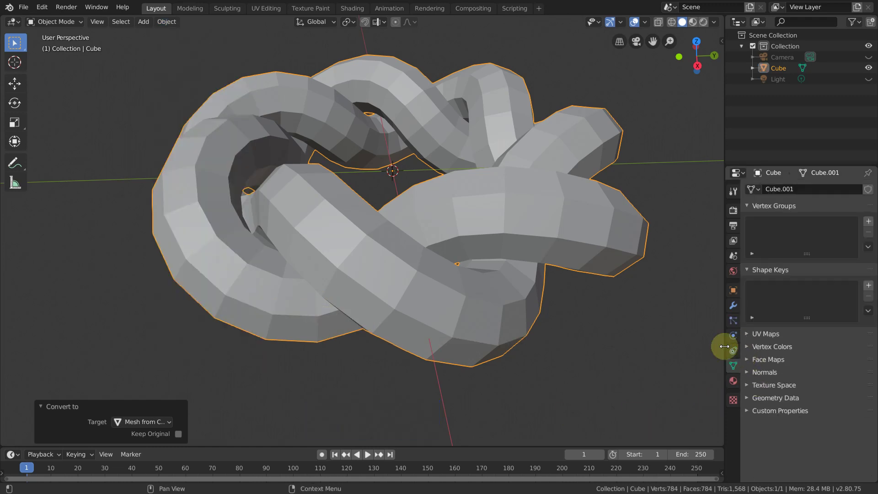
middle_click(625, 353)
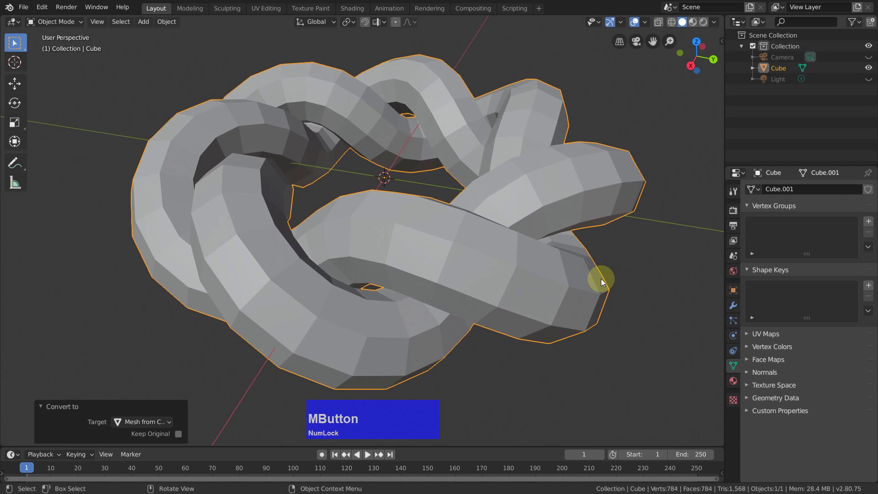
Apply Shade Flat to the knot mesh so its faces show as facets
right_click(646, 106)
click(648, 106)
middle_click(647, 144)
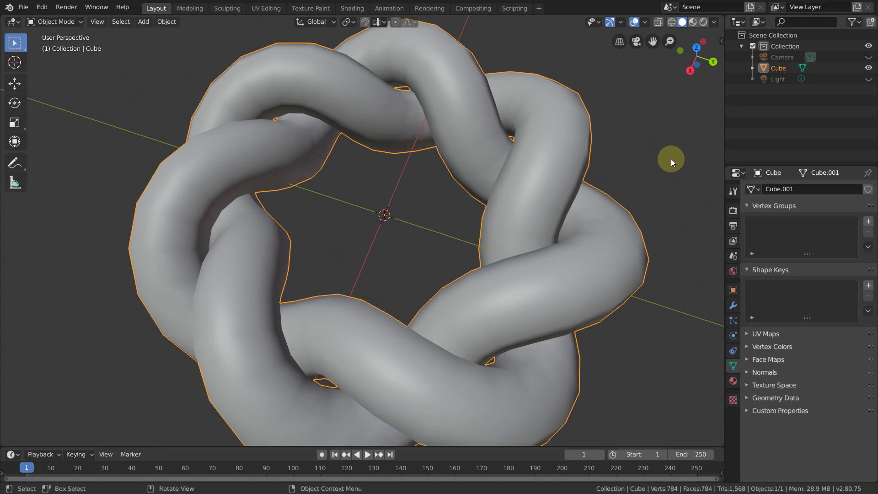
right_click(676, 158)
click(675, 171)
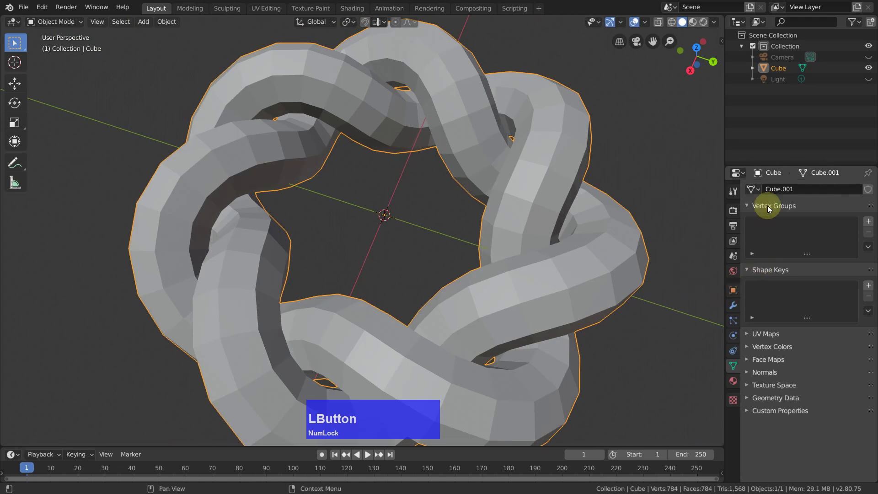
Add a Wireframe modifier with 0.42 m thickness, turning the knot into a strut lattice
click(738, 305)
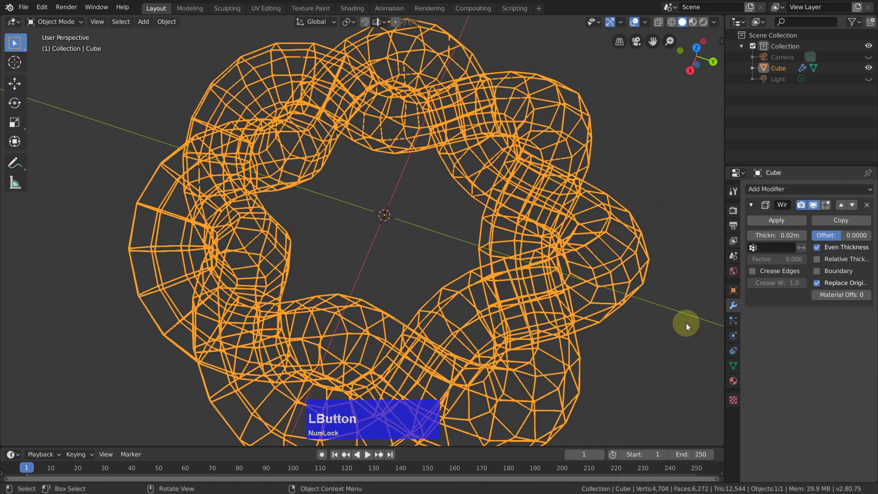
middle_click(609, 143)
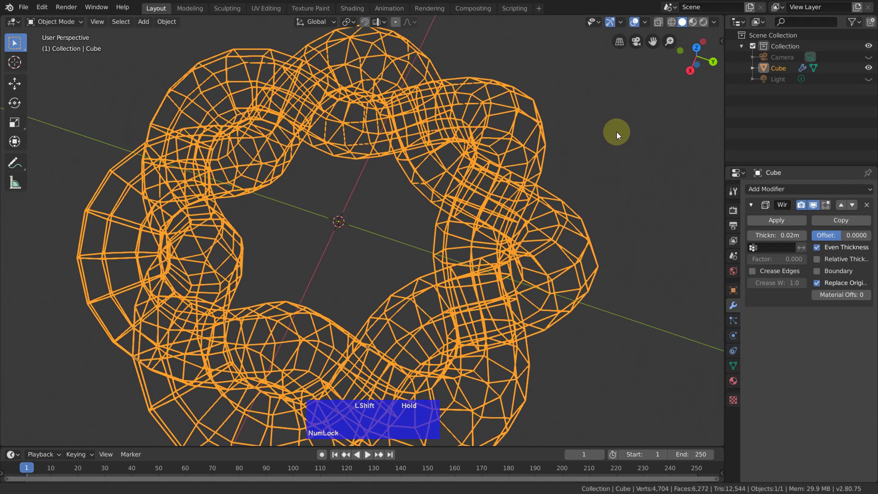
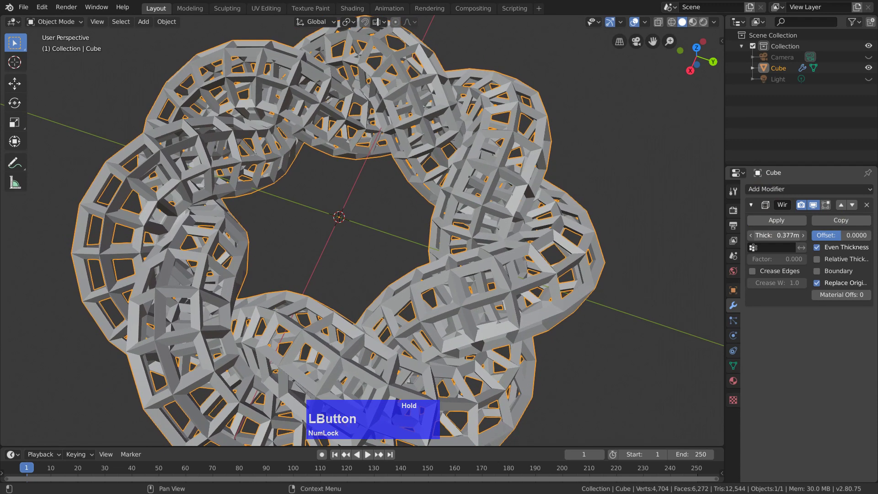
middle_click(364, 189)
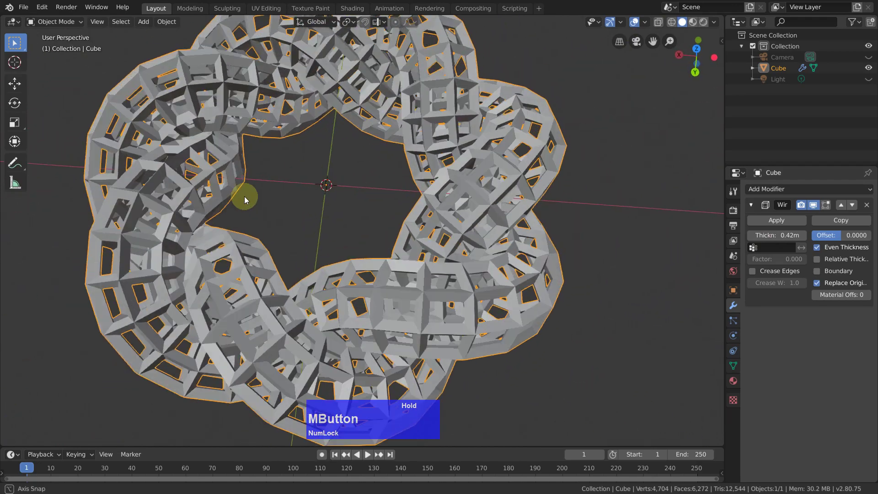
middle_click(313, 186)
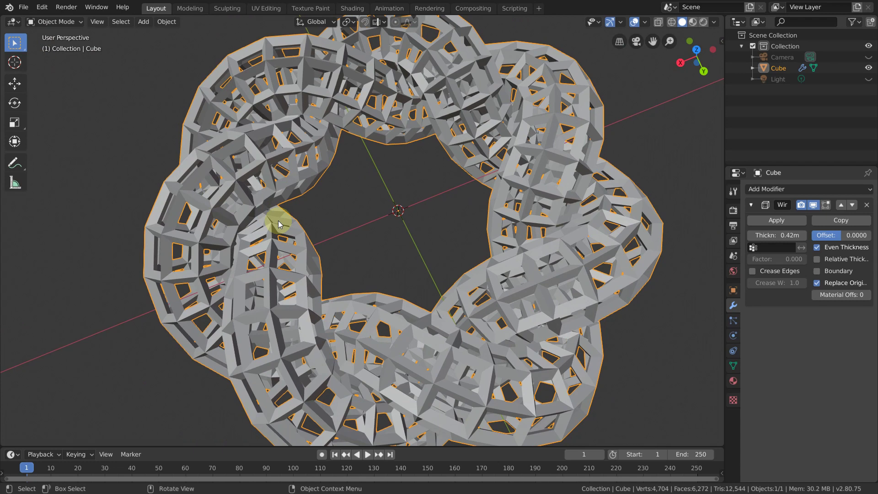
middle_click(449, 244)
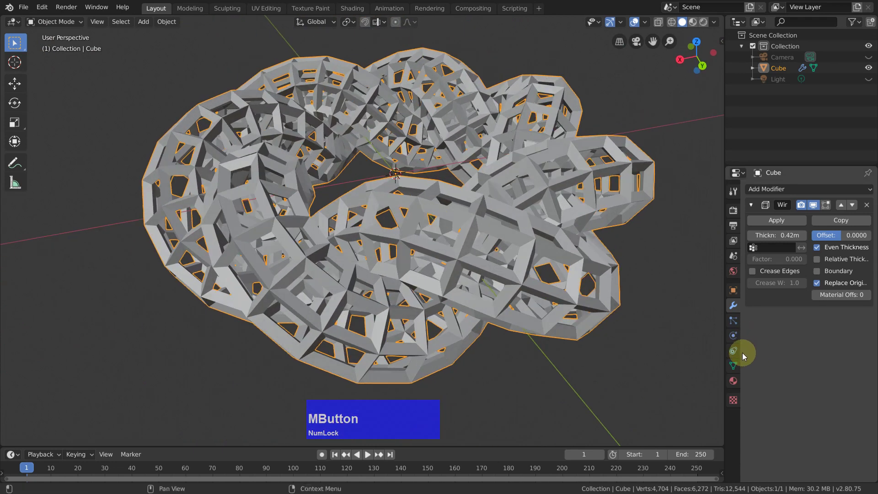
Give the knot a blue material with Metallic 1 and Roughness 0.208, previewed in LookDev
click(737, 382)
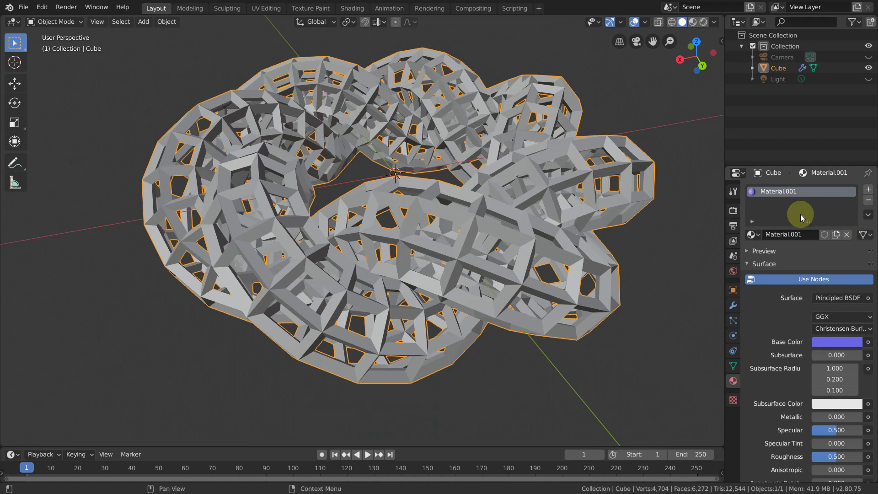
click(841, 344)
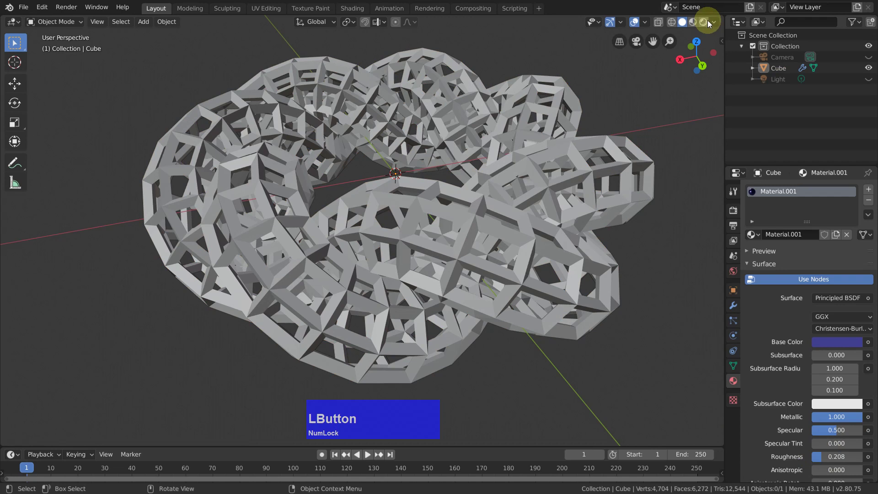
click(693, 27)
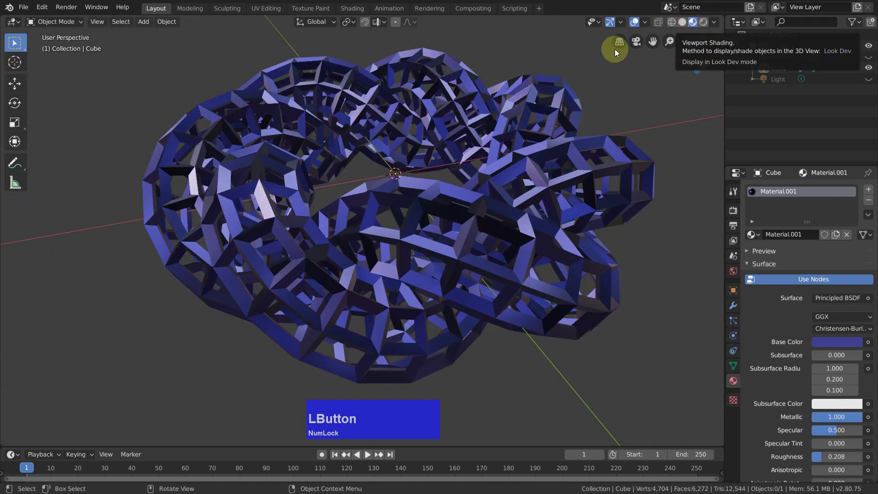
drag(465, 93, 521, 71)
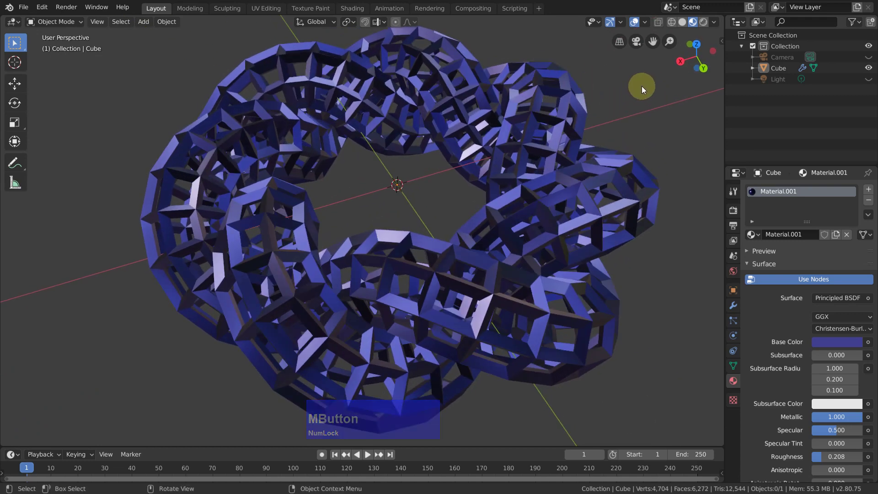
Switch the metallic knot to Shade Smooth and check the result
key(a)
right_click(646, 87)
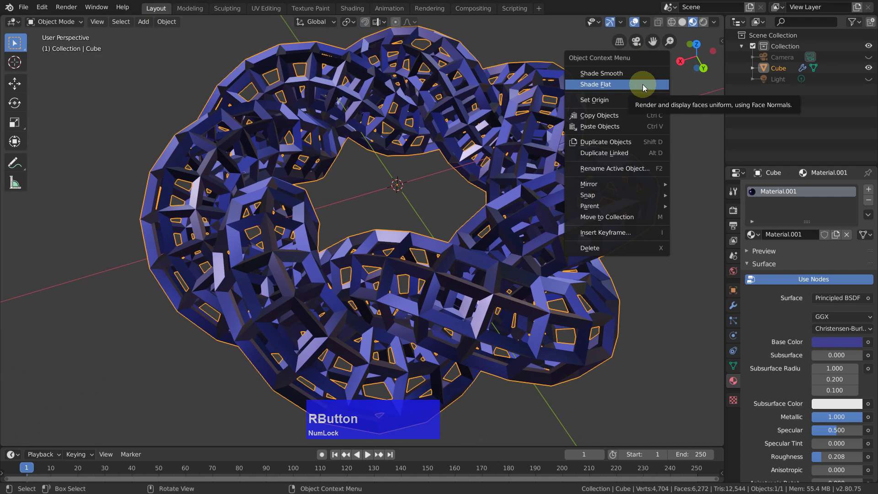
click(645, 77)
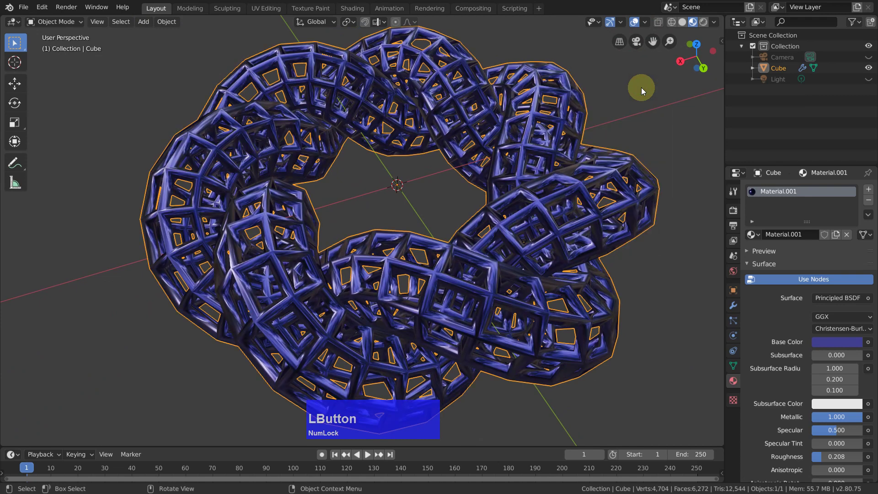
drag(652, 104, 675, 97)
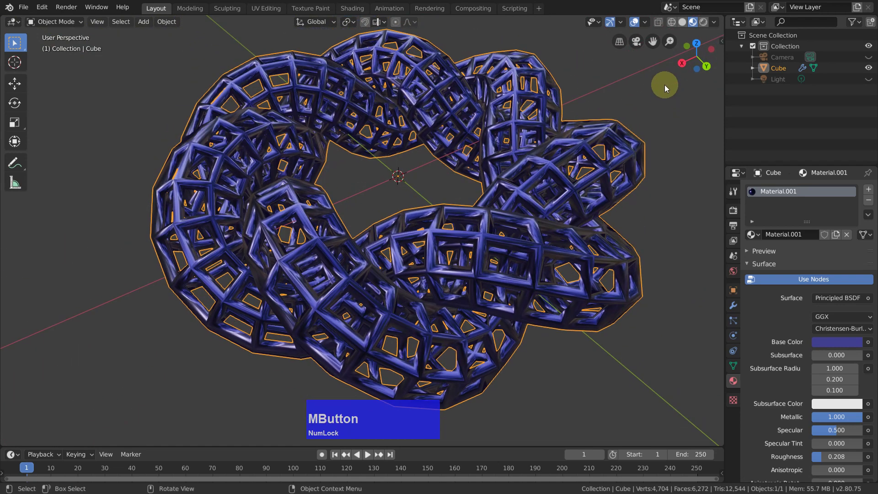
Add a mesh plane and scale it up 55 times as a ground surface
key(shift+a)
click(718, 99)
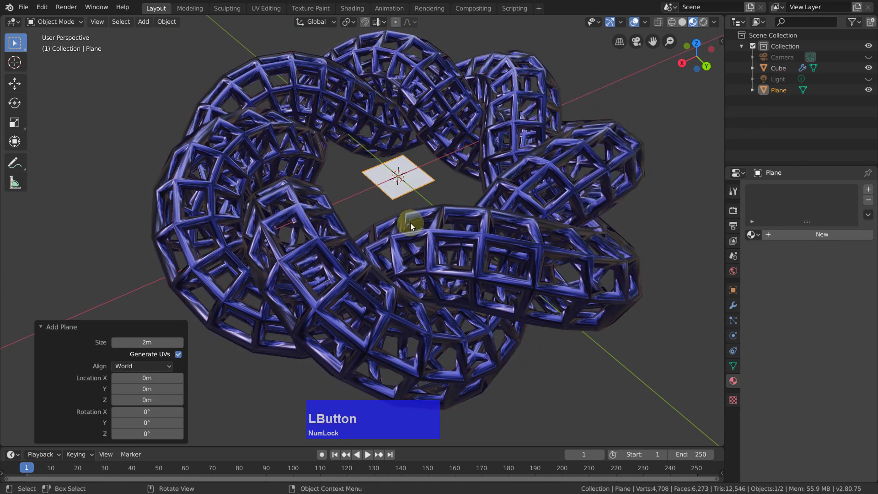
key(s)
key(5)
text(s55s55)
click(413, 242)
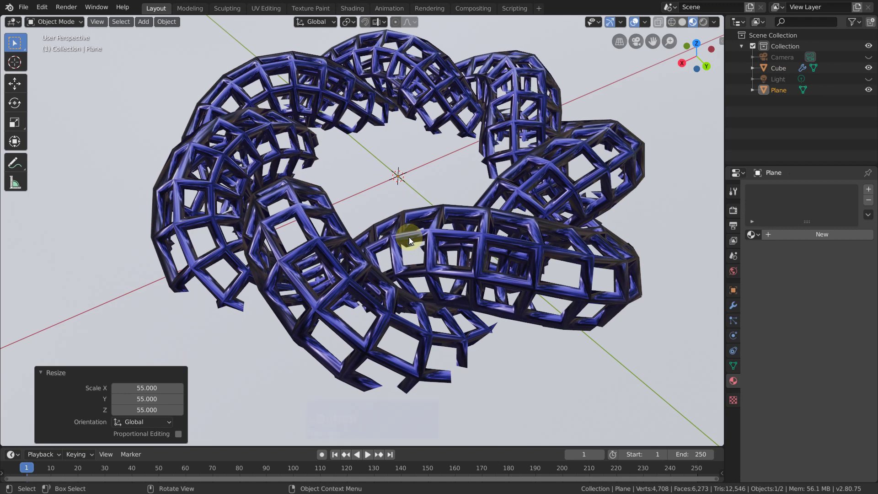
From front view, move the plane down along Z to -2.92 m, just beneath the knot
key(KP_1)
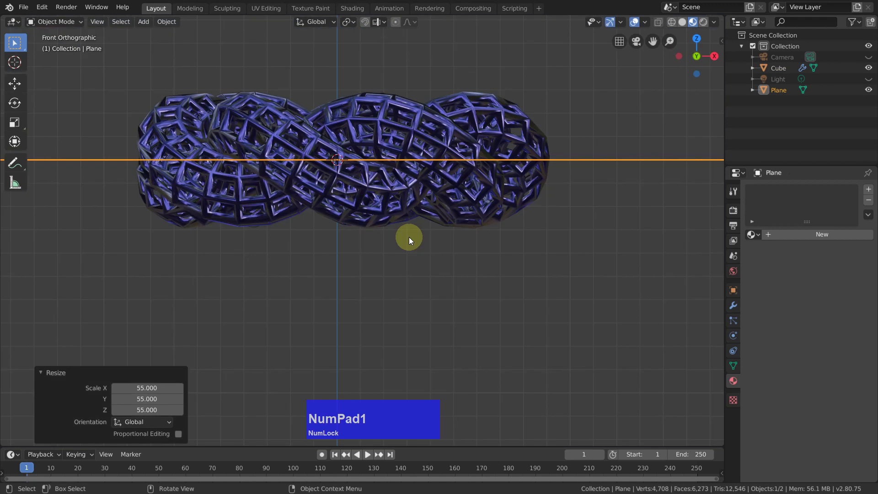
key(g)
key(z)
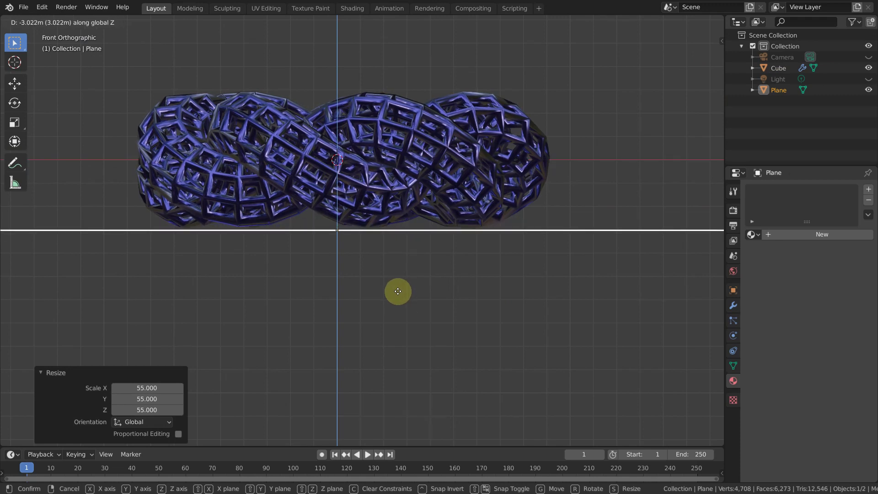
click(399, 297)
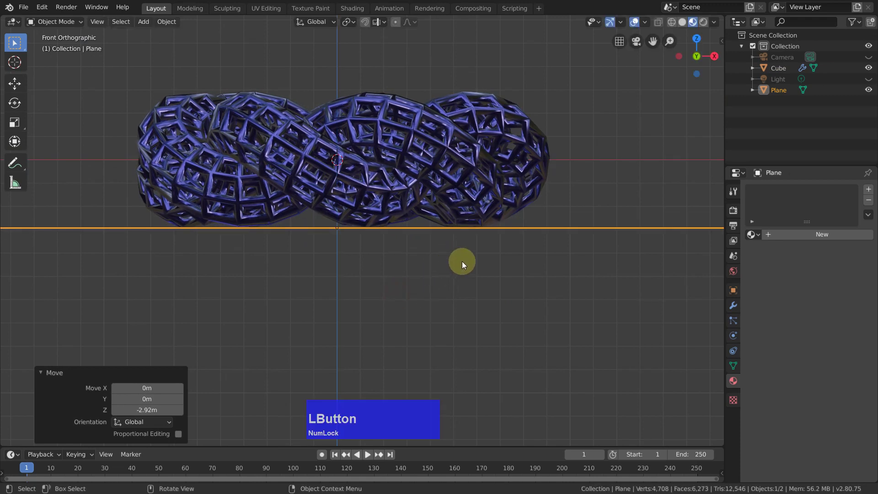
middle_click(455, 295)
scroll(down, 3)
scroll(up, 3)
middle_click(502, 269)
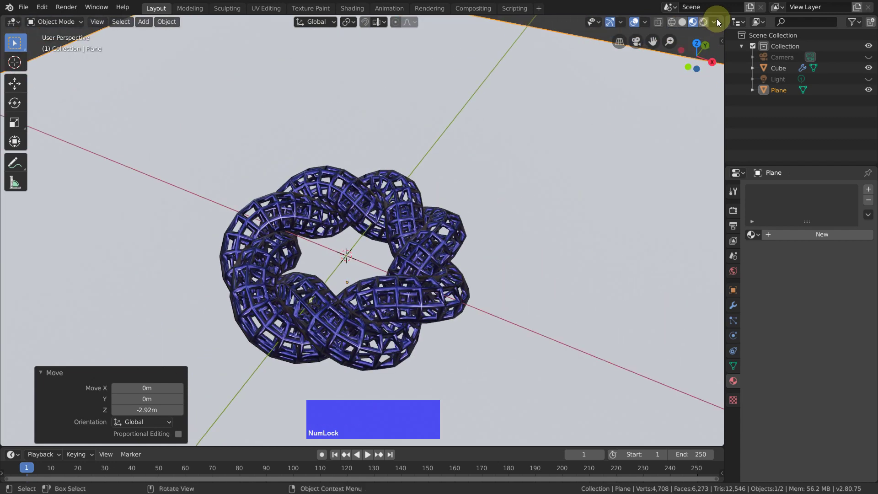
In Rendered shading, select the light, make it an Area lamp and move it above the knot
click(708, 24)
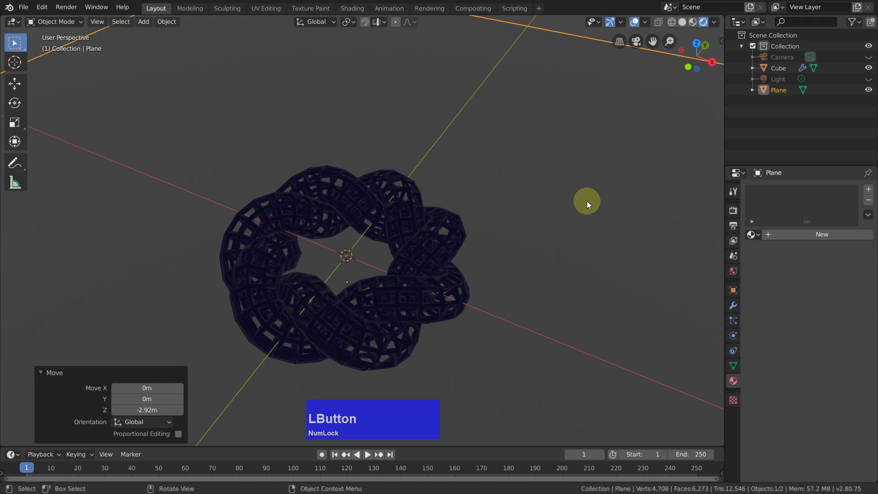
click(870, 82)
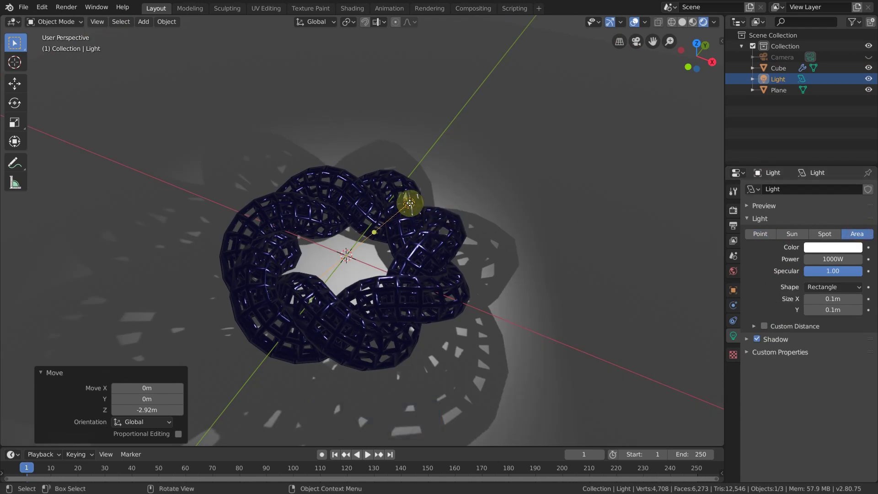
key(g)
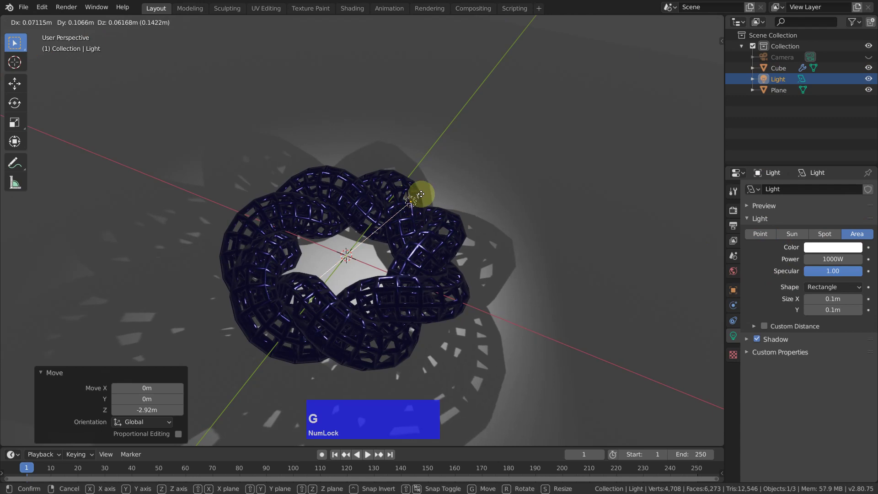
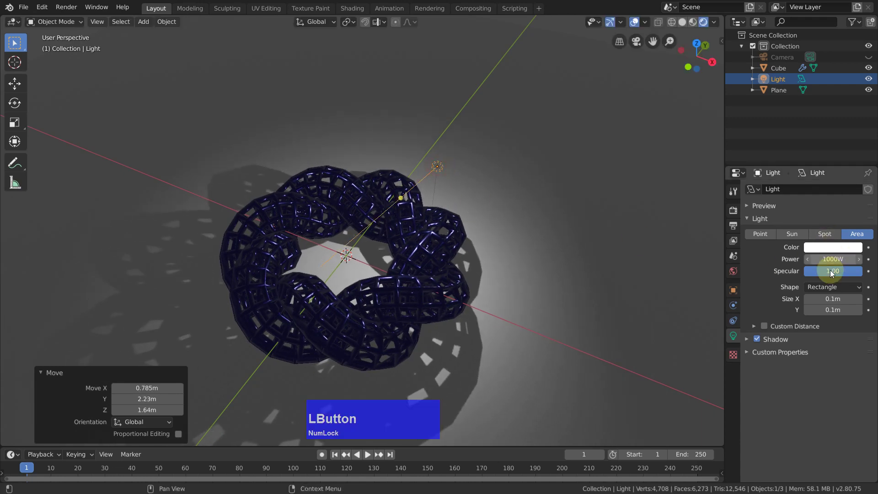
Raise the area light's power to 5000 W and check the lattice shadows on the plane
text(2000)
key(Return)
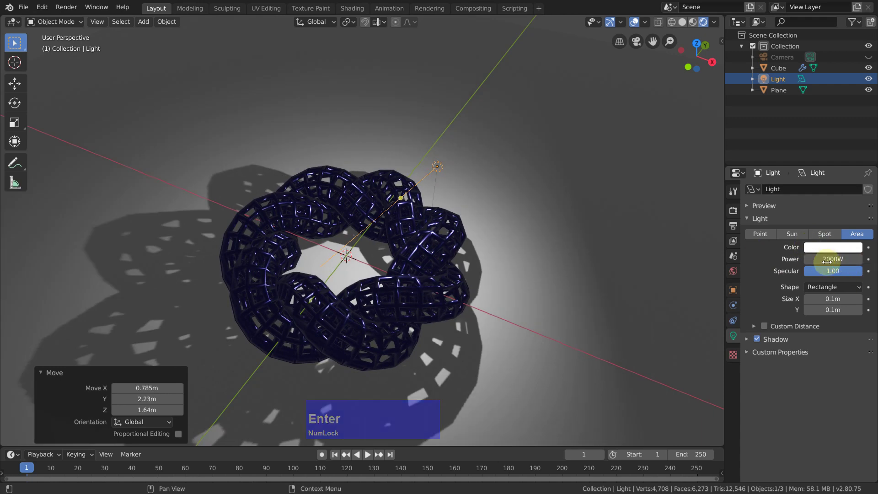
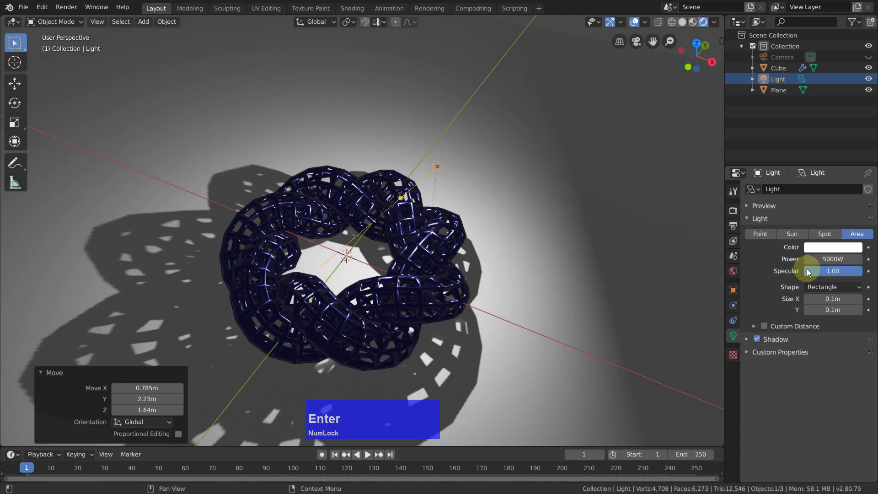
middle_click(561, 270)
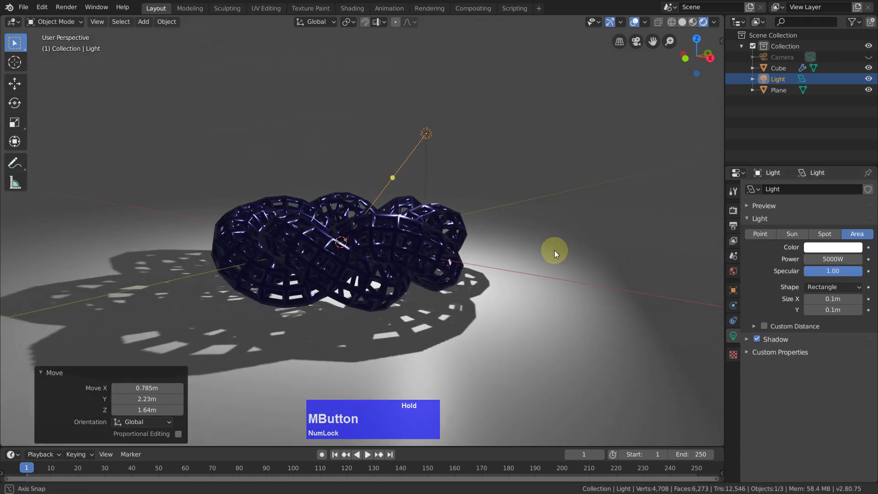
middle_click(543, 296)
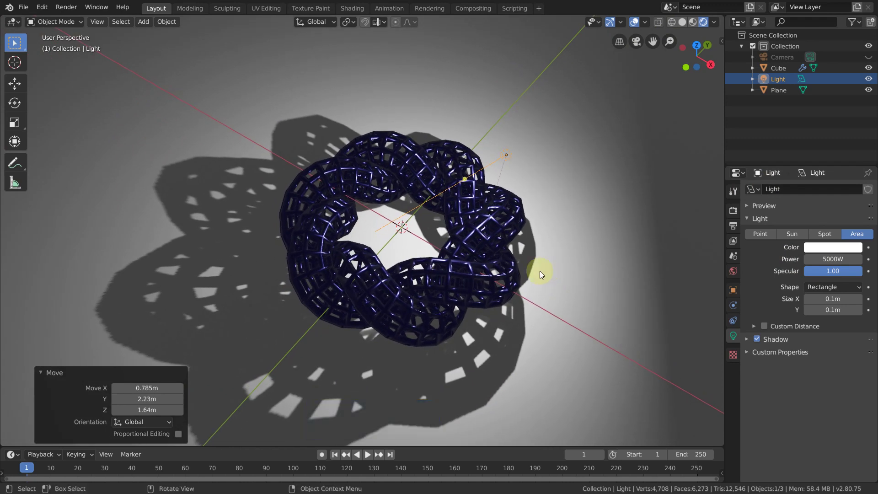
Enter camera view and enable Lock Camera to View from Quick Favorites
key(KP_0)
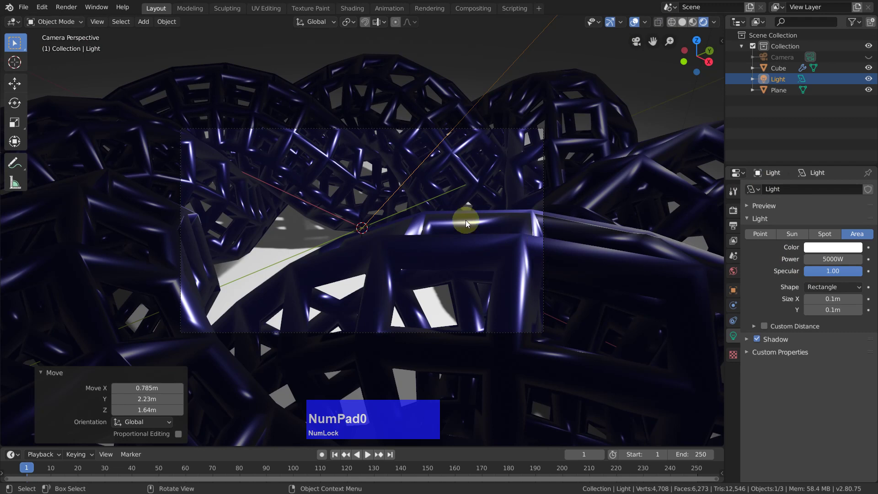
scroll(down, 3)
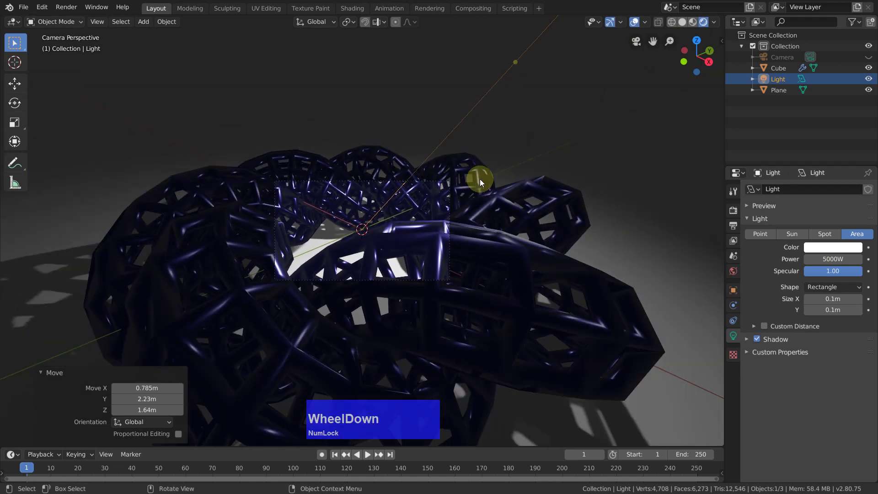
scroll(up, 3)
scroll(down, 3)
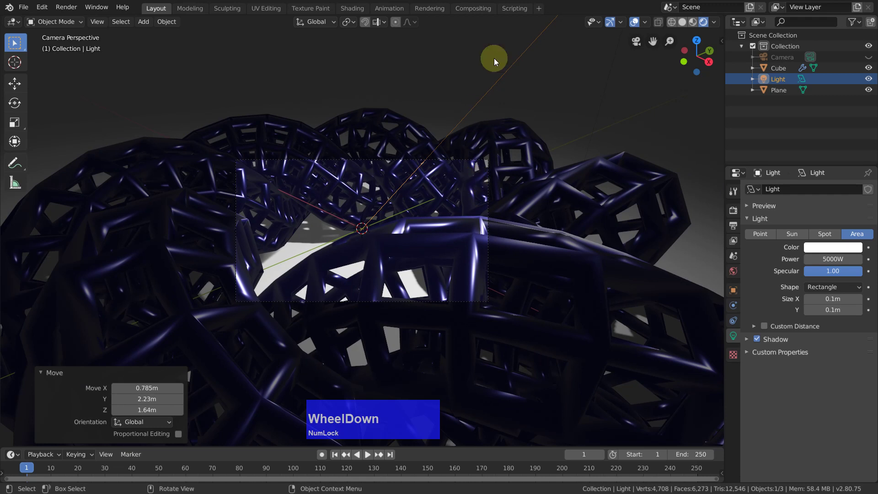
key(q)
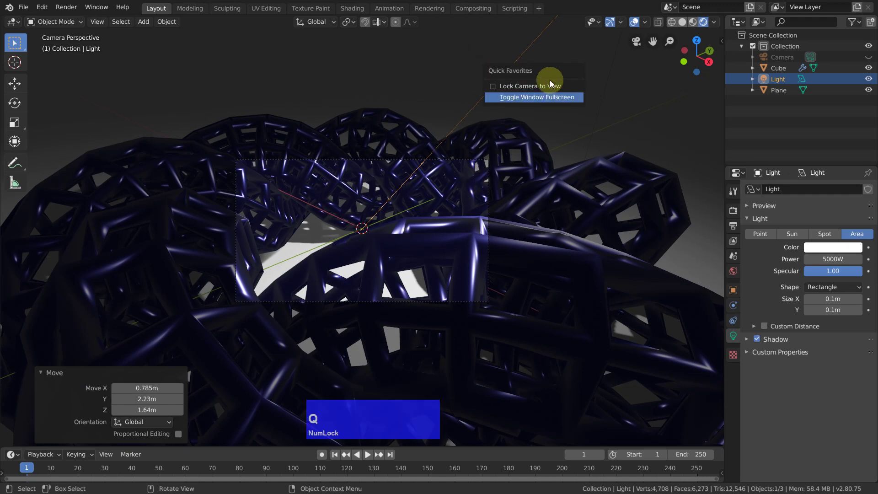
click(554, 89)
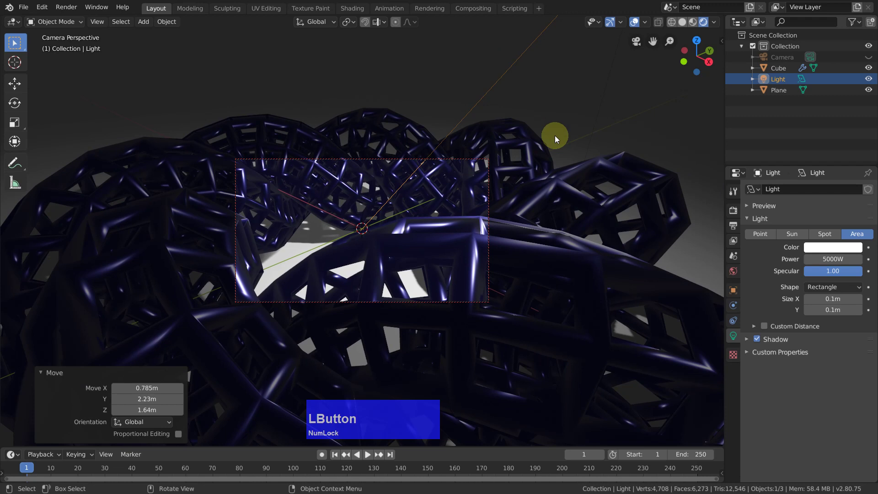
Zoom and pan the camera back so the whole knot and its shadows fit the shot
scroll(down, 3)
scroll(up, 3)
middle_click(414, 220)
scroll(down, 3)
middle_click(423, 222)
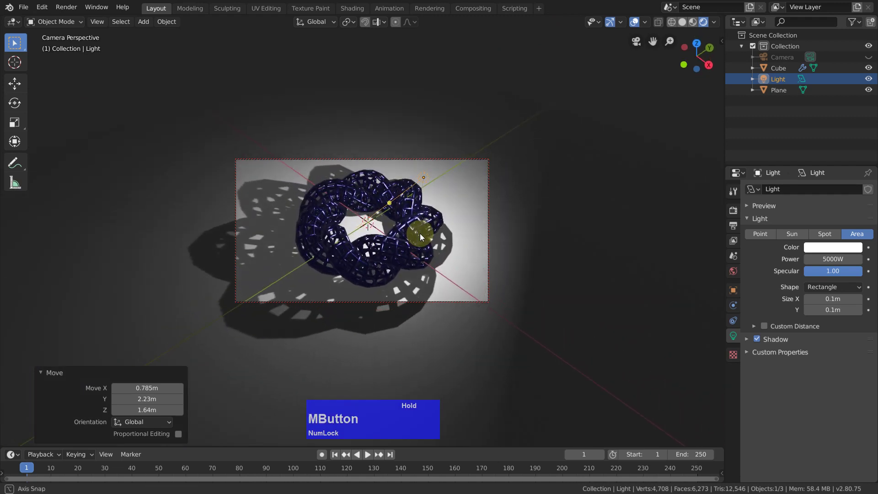
middle_click(439, 232)
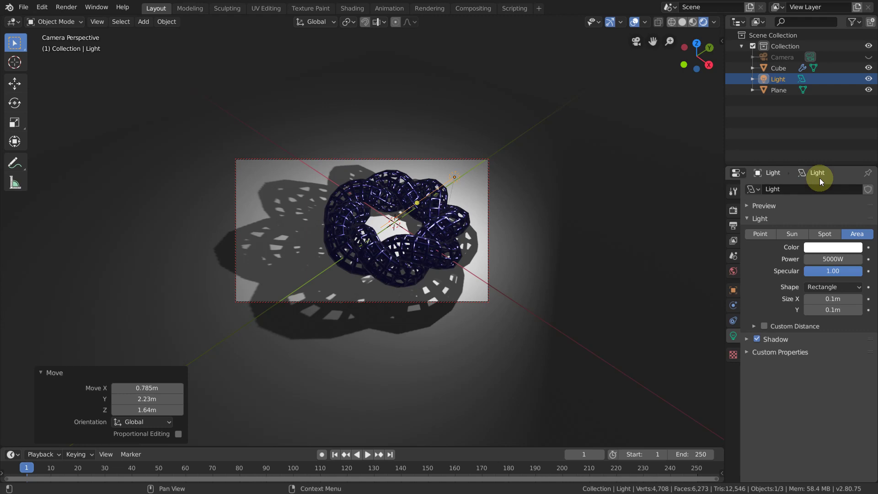
Set the render engine to Cycles on GPU Compute with 512 samples and refine the framing
click(731, 210)
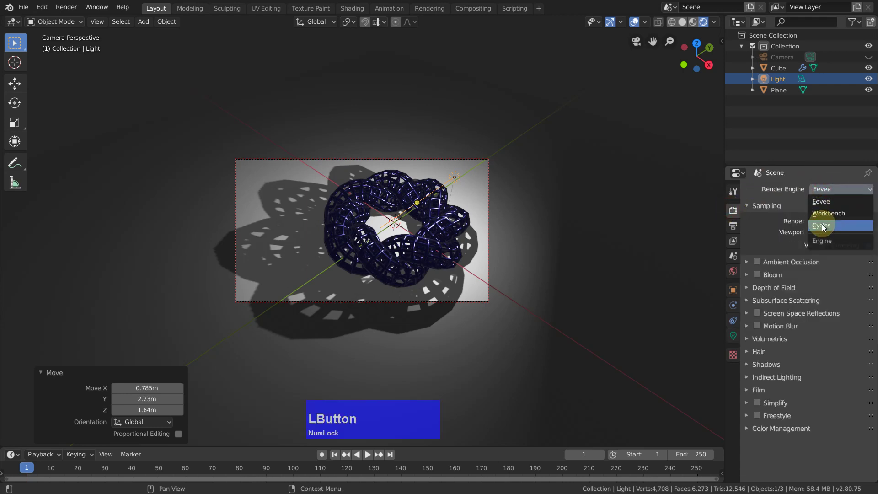
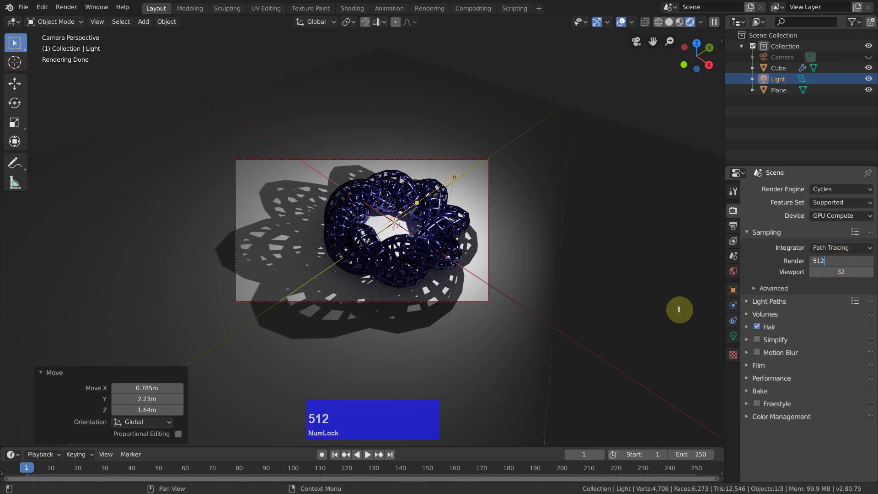
key(Return)
middle_click(473, 228)
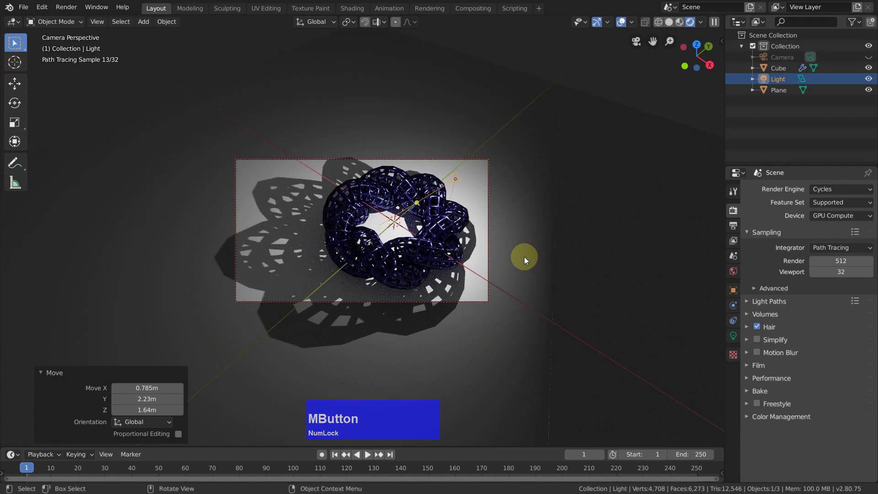
middle_click(520, 252)
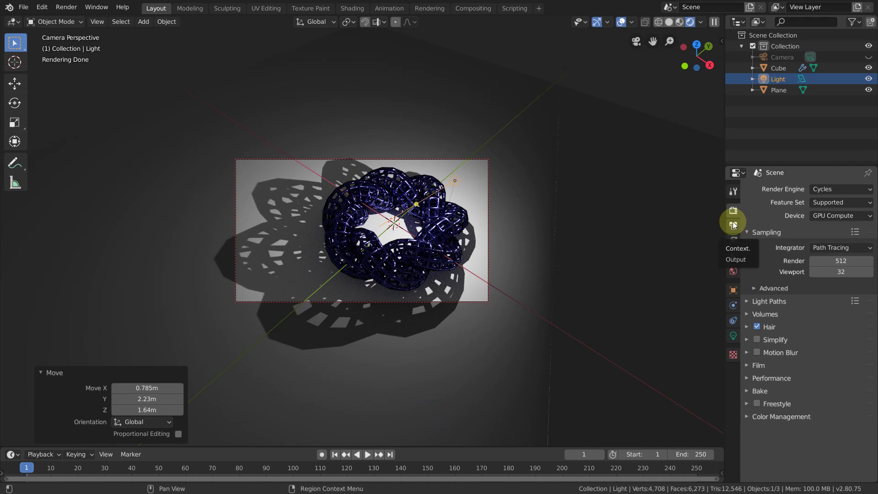
Set the output resolution to 1280 × 720 pixels at 100%
click(736, 227)
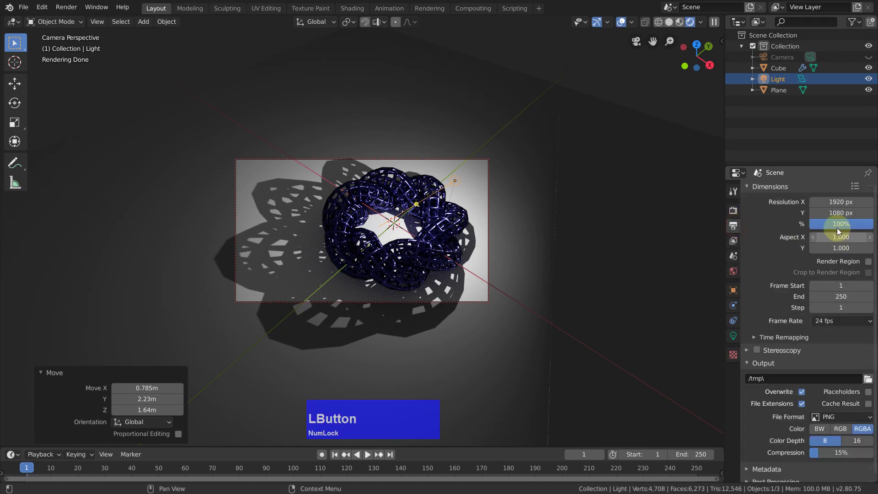
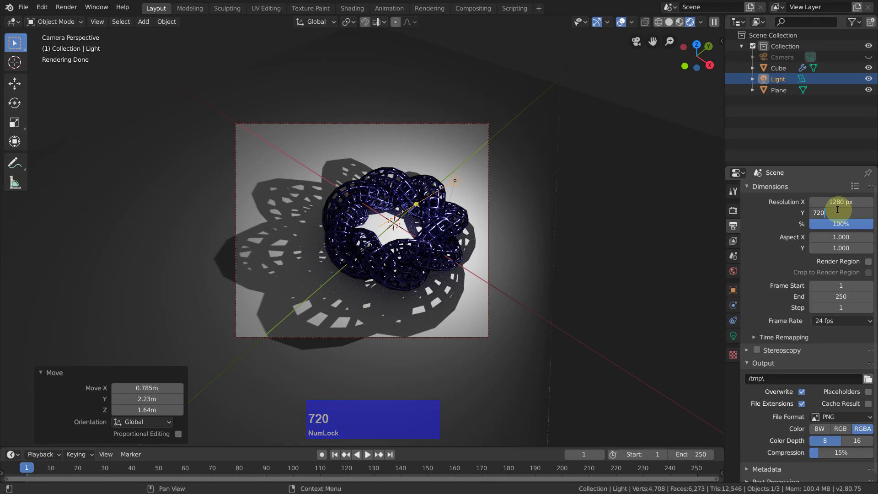
key(Return)
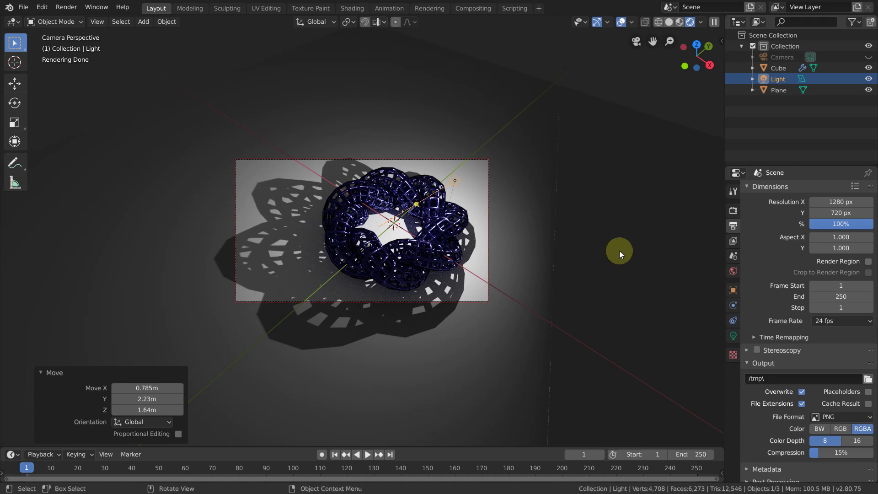
Render the final image with F12 and browse Save As to the D:\Bandicam folder
key(F12)
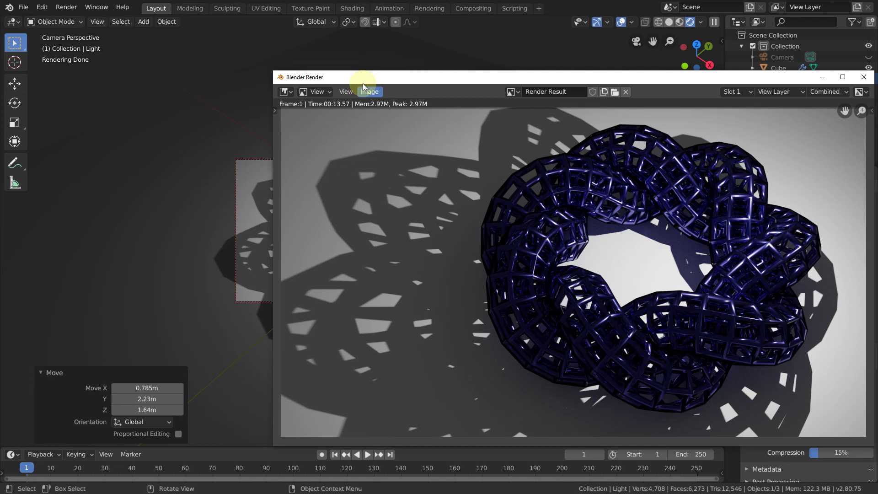
click(372, 93)
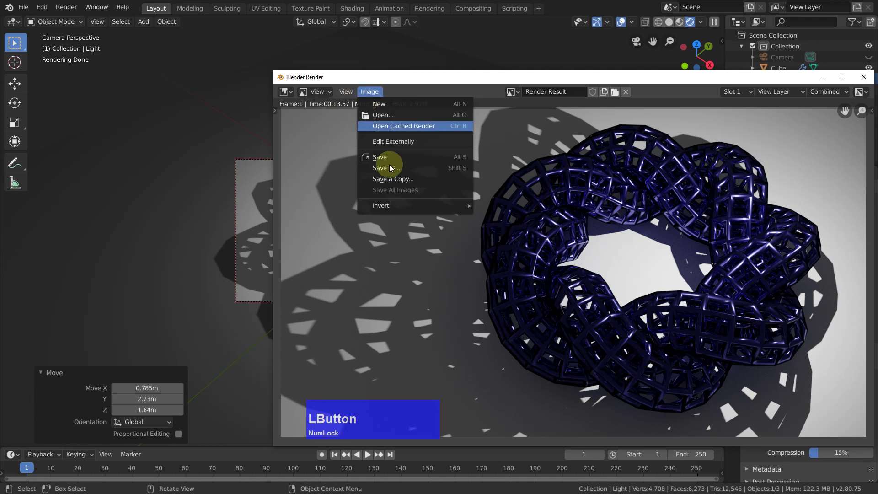
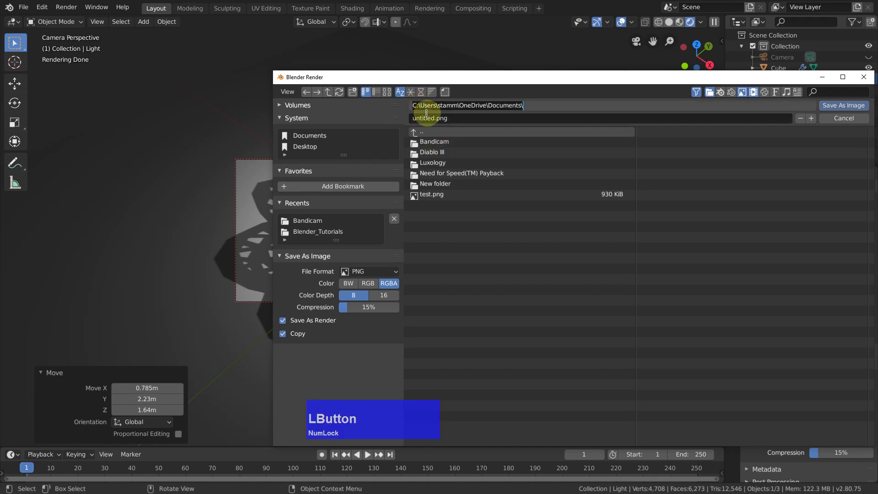
key(shift+d)
text(d:)
key(Return)
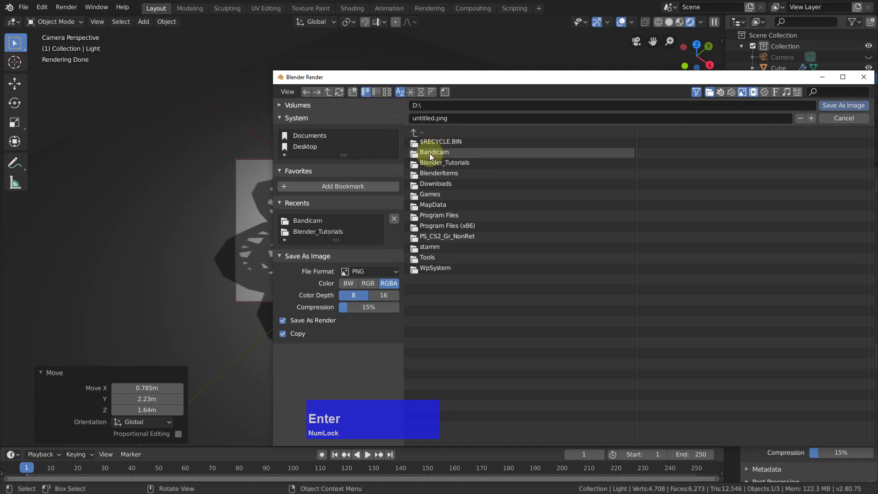
click(439, 150)
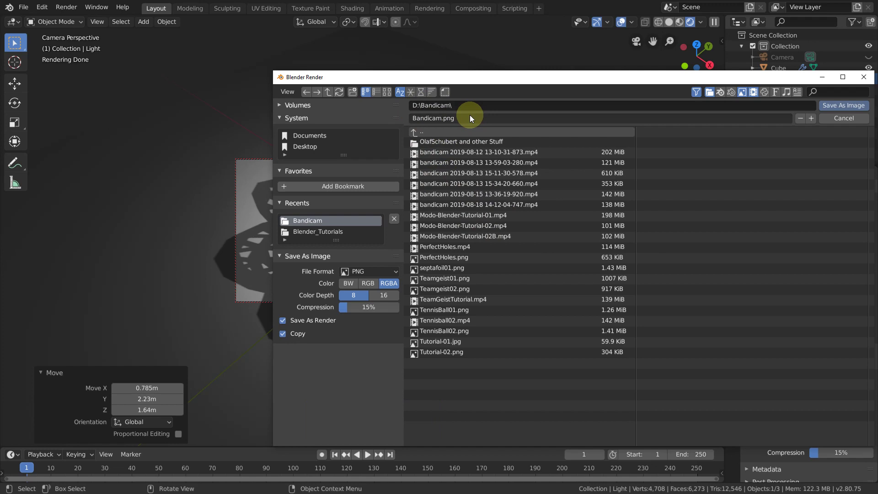
Save the render as Sept1.png, close the render window and begin Save As for the .blend
click(474, 117)
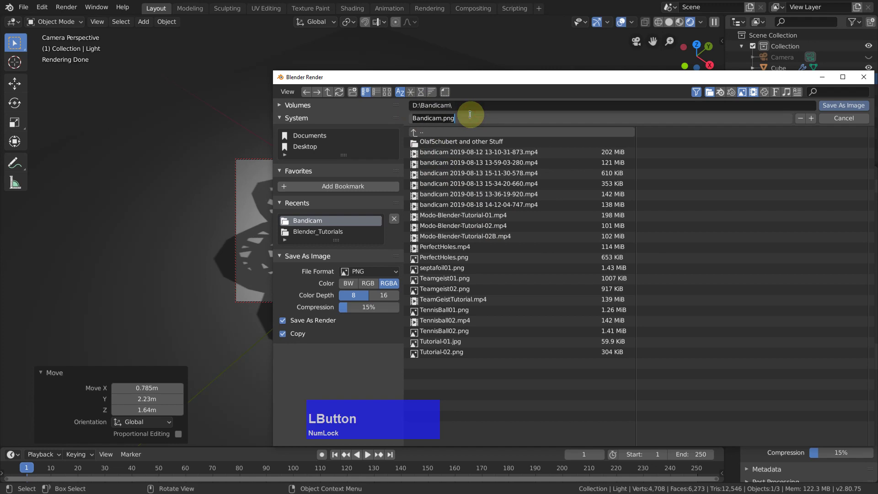
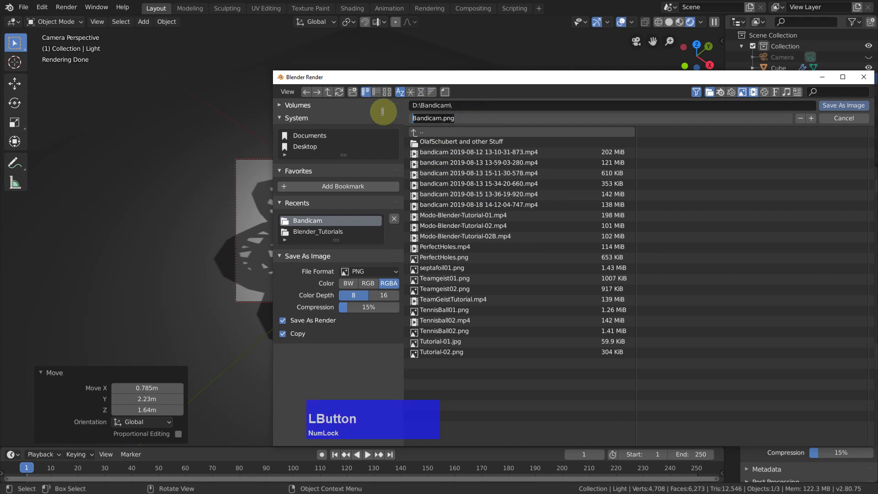
key(shift+s)
text(sept)
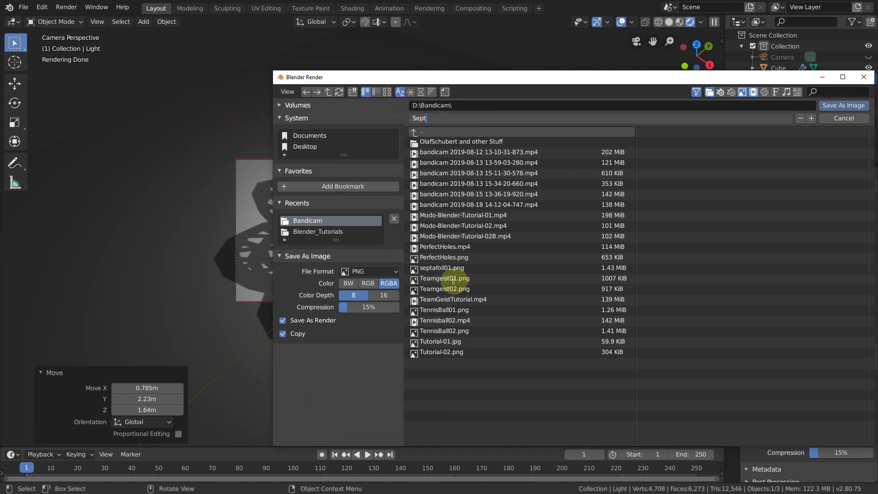
click(456, 275)
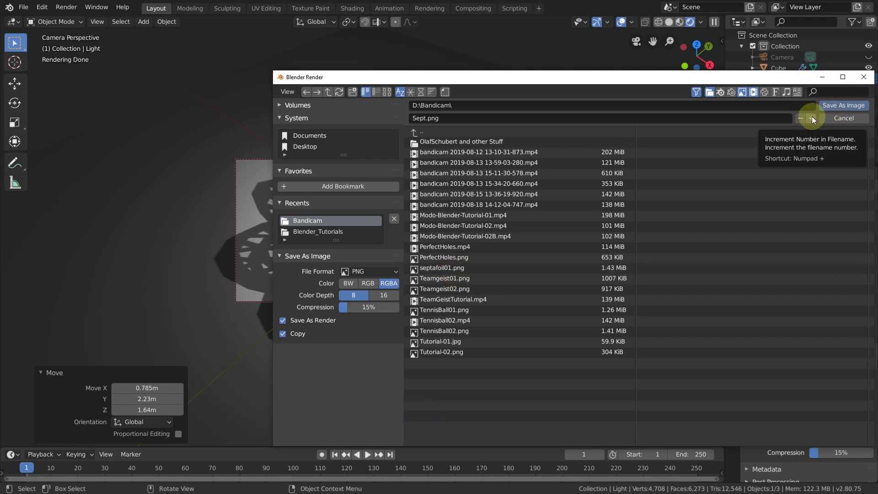
click(816, 122)
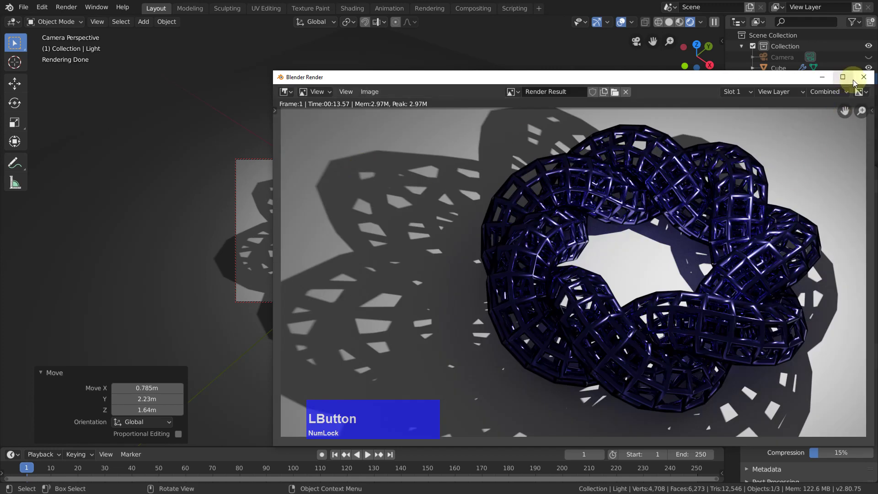
click(862, 81)
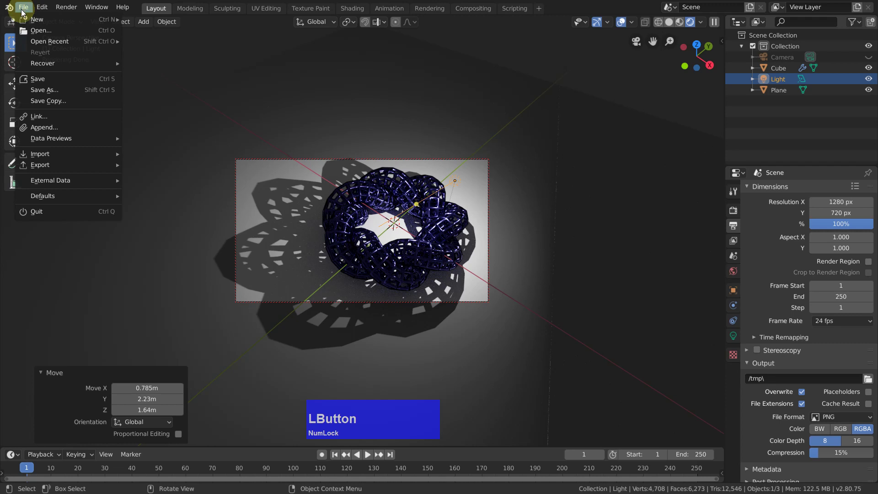
click(48, 93)
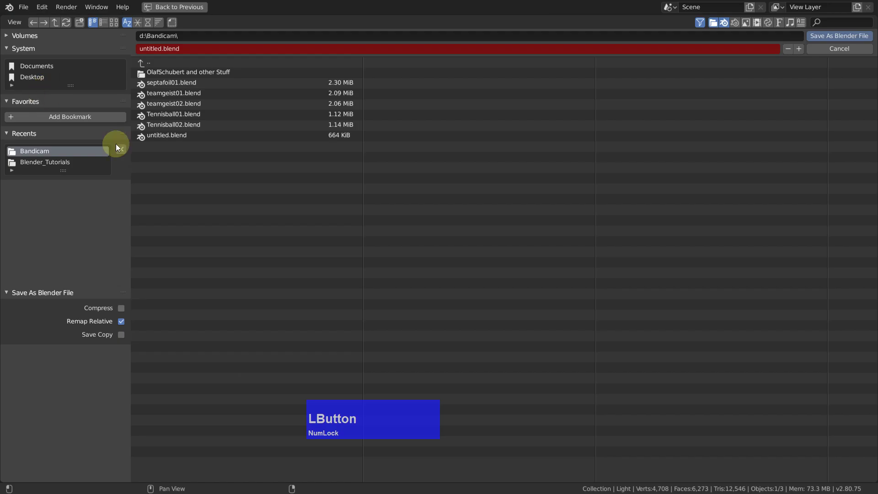